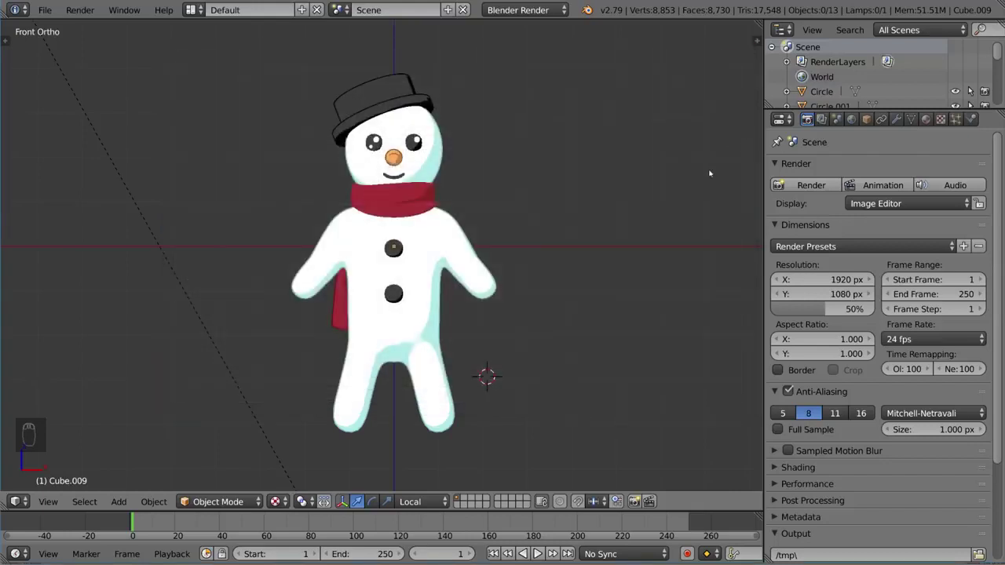
- Add the full Human Meta-Rig beside the snowman and zoom in to inspect it
drag(539, 254, 539, 250)
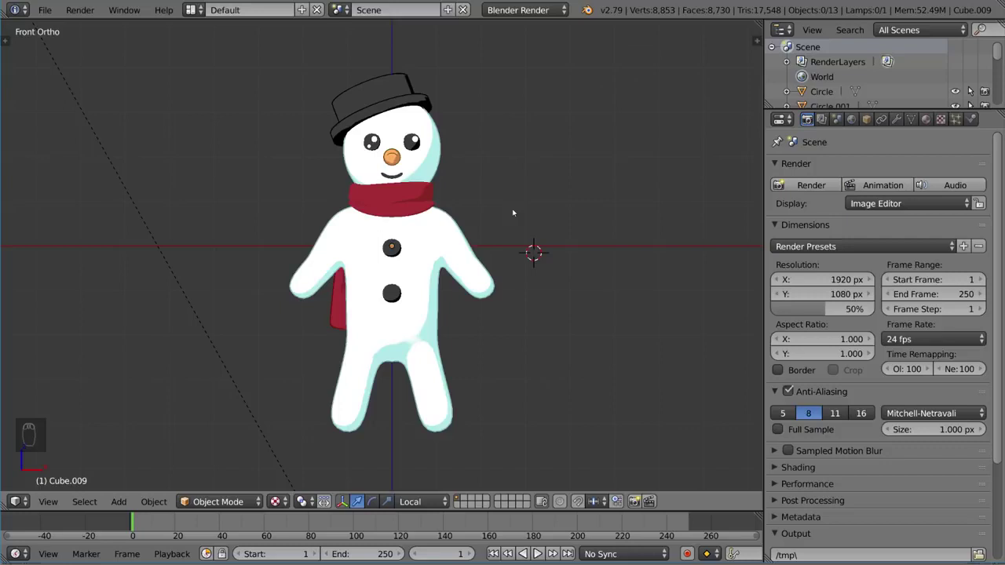
key(shift+a)
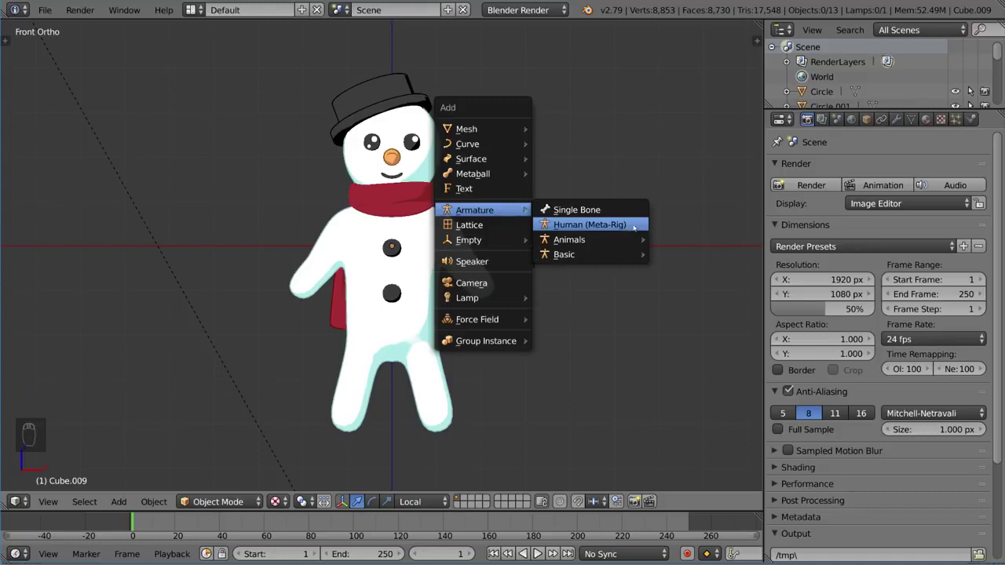
middle_click(611, 242)
middle_click(648, 174)
drag(336, 326, 481, 166)
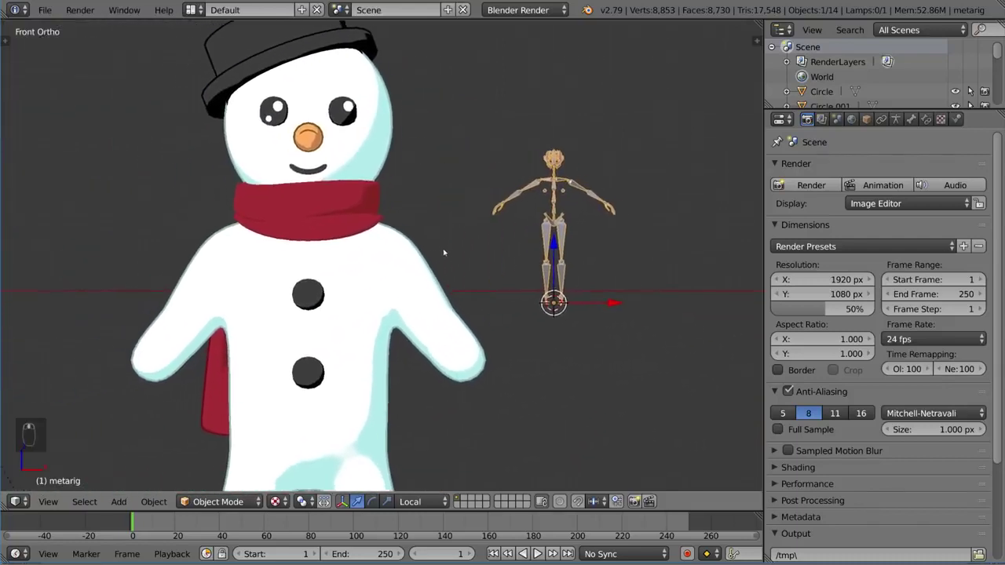
- Undo the full human meta-rig and reopen the Add menu for the basic armature presets
key(ctrl+z)
key(shift+a)
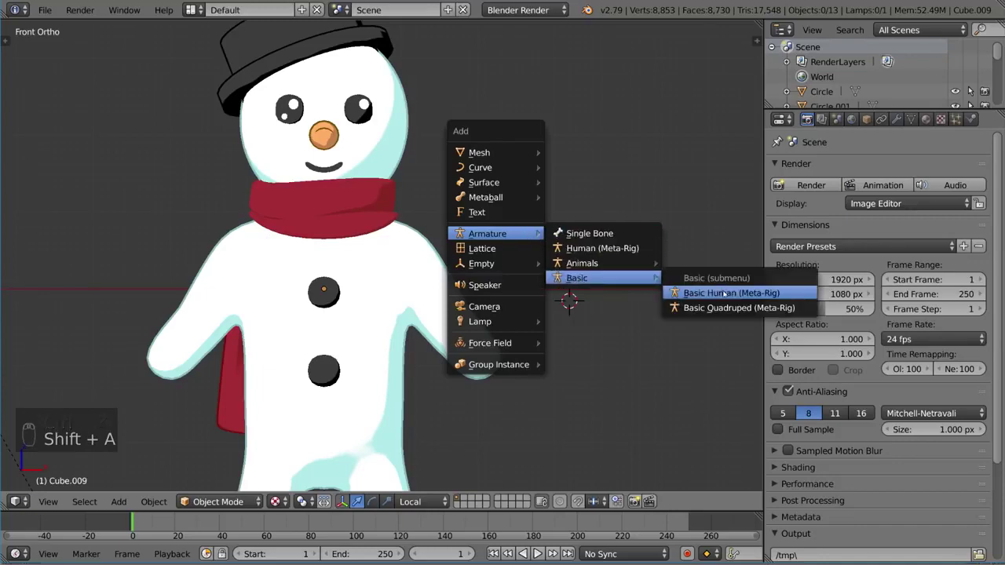
- Inspect the new basic human meta-rig at the origin from several angles and a side view
drag(644, 244, 507, 256)
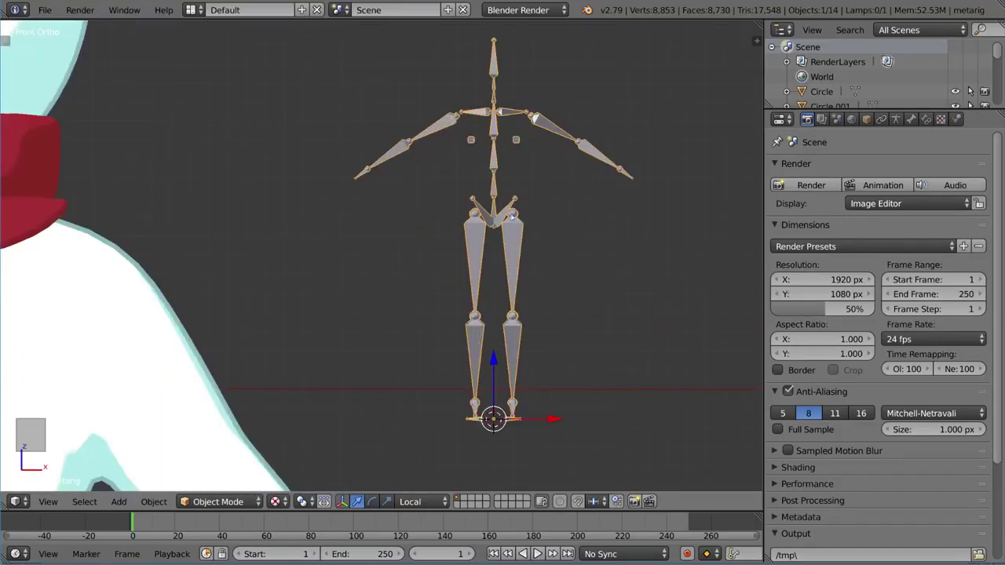
drag(307, 296, 264, 277)
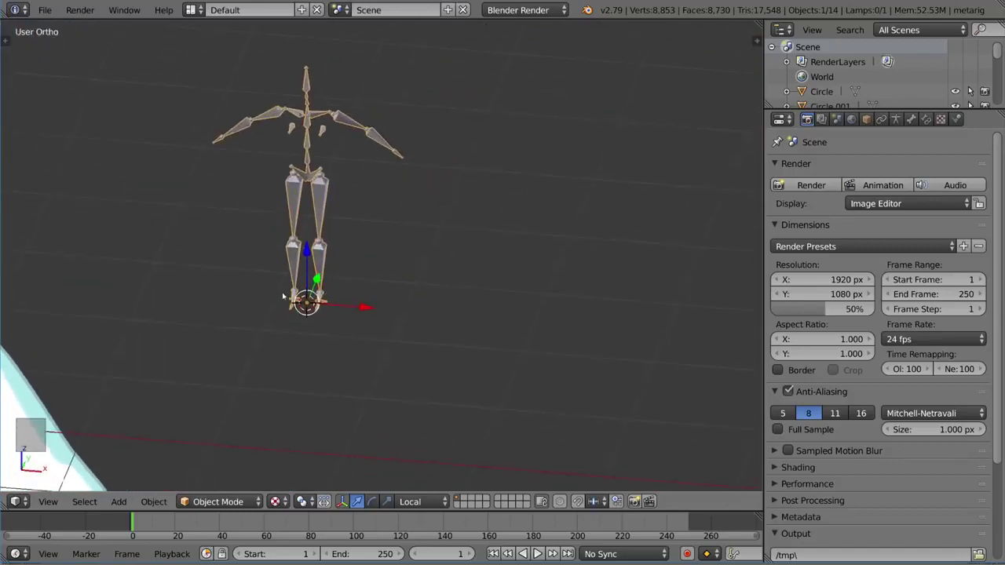
drag(385, 238, 502, 209)
middle_click(557, 206)
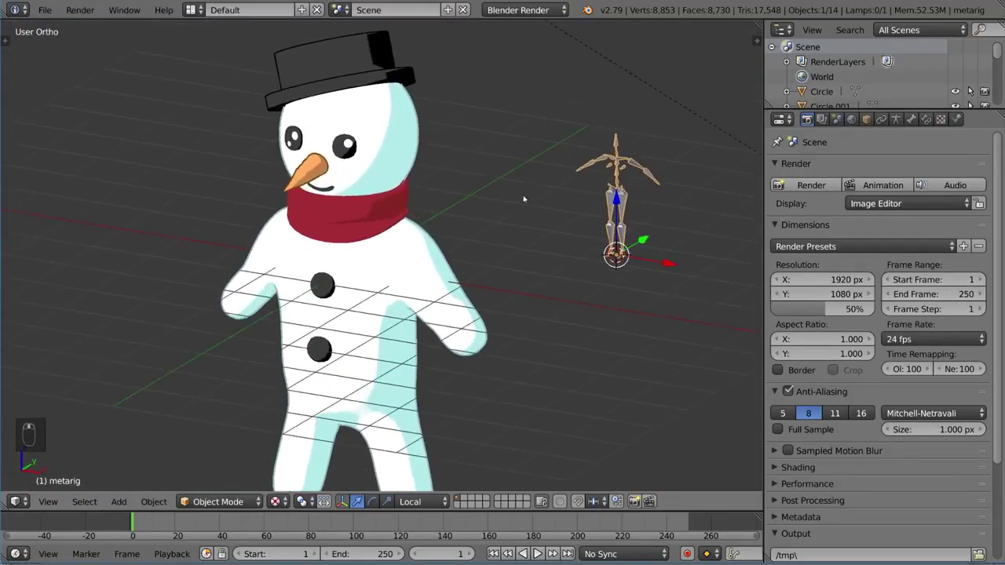
key(alt+g)
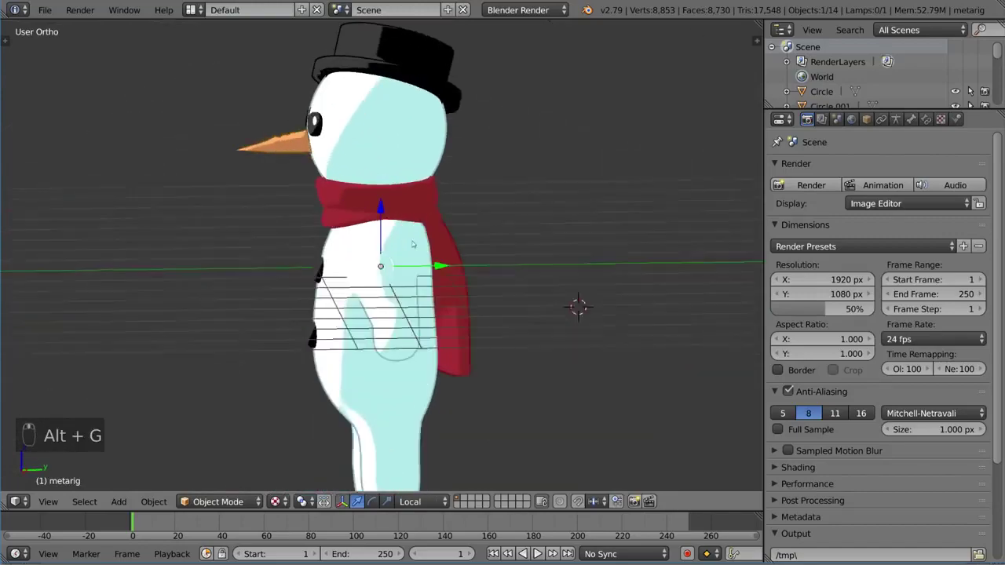
- Show the snowman in wireframe to reveal the rig inside and move the rig to another layer
key(z)
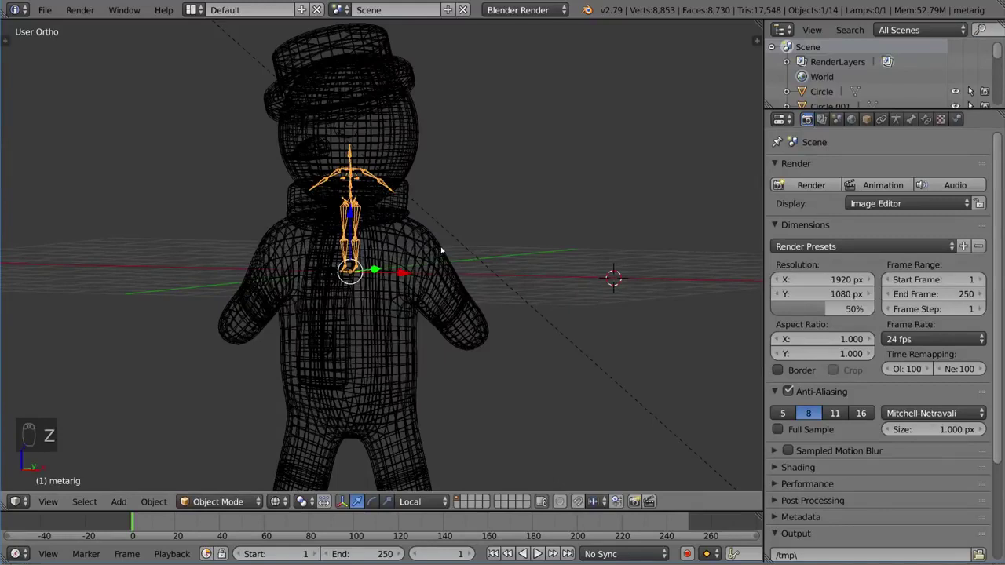
key(m)
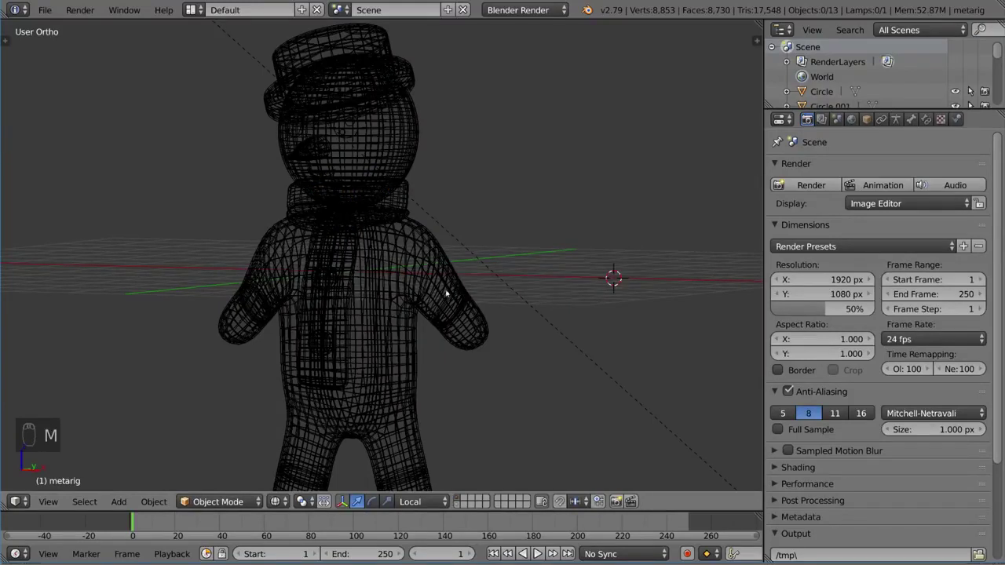
- Select all the snowman's parts in wireframe with the whole figure in view
key(shift+alt+1)
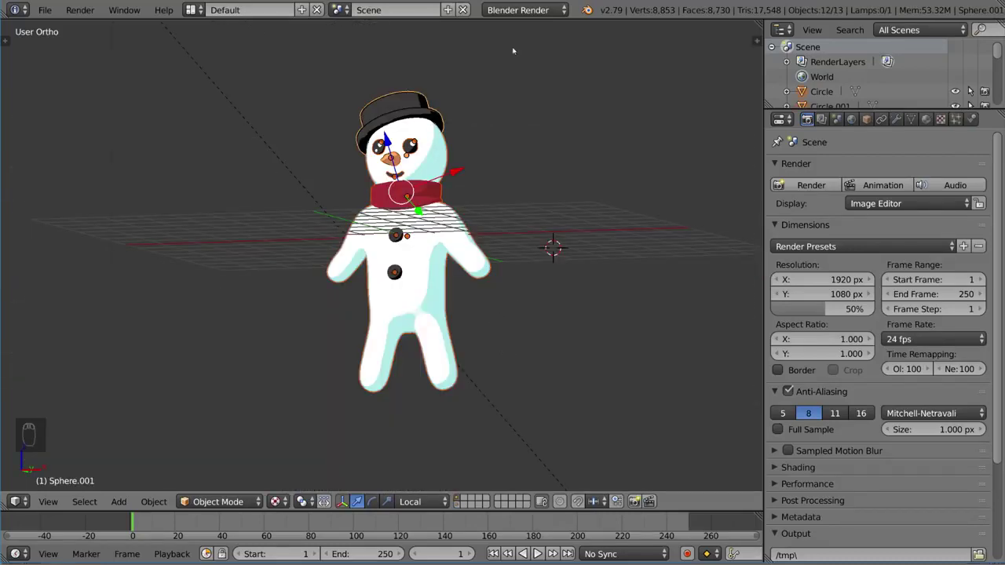
key(shift+1)
key(z)
key(shift+alt+1)
middle_click(458, 248)
drag(456, 249, 455, 233)
key(ctrl+z)
key(ctrl+z)
- Raise the snowman onto the ground plane, check its transform values, and return to solid shading
key(g)
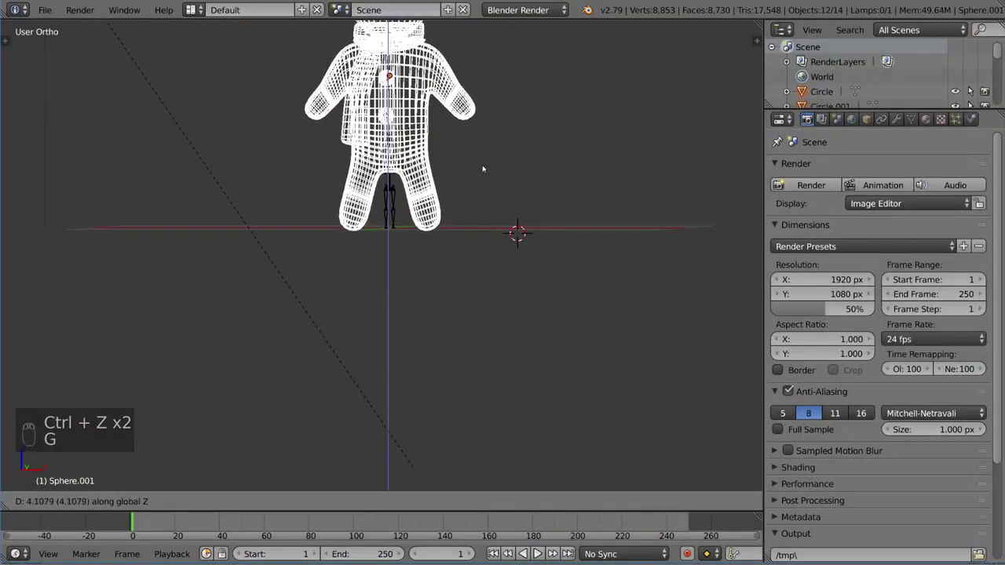
key(s)
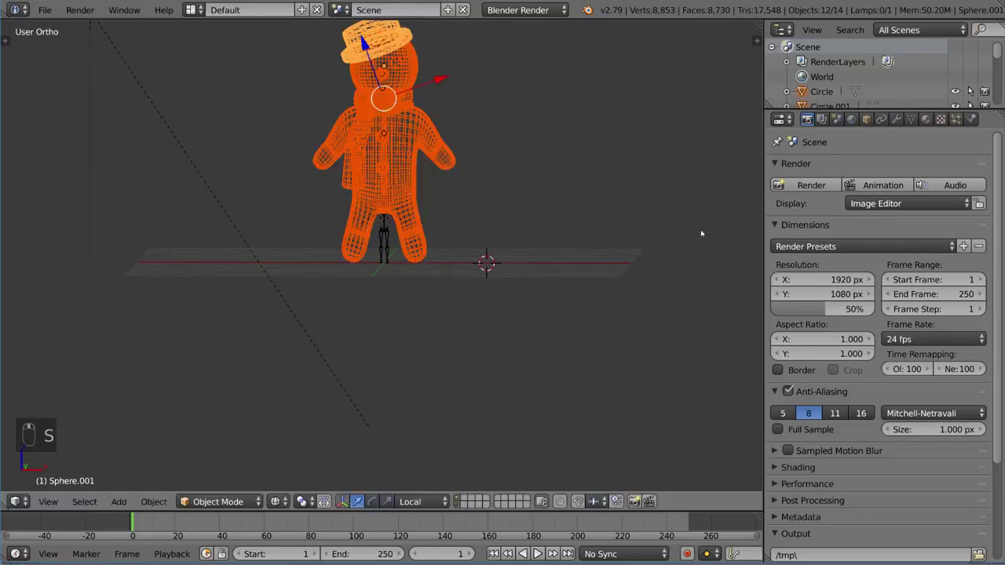
key(n)
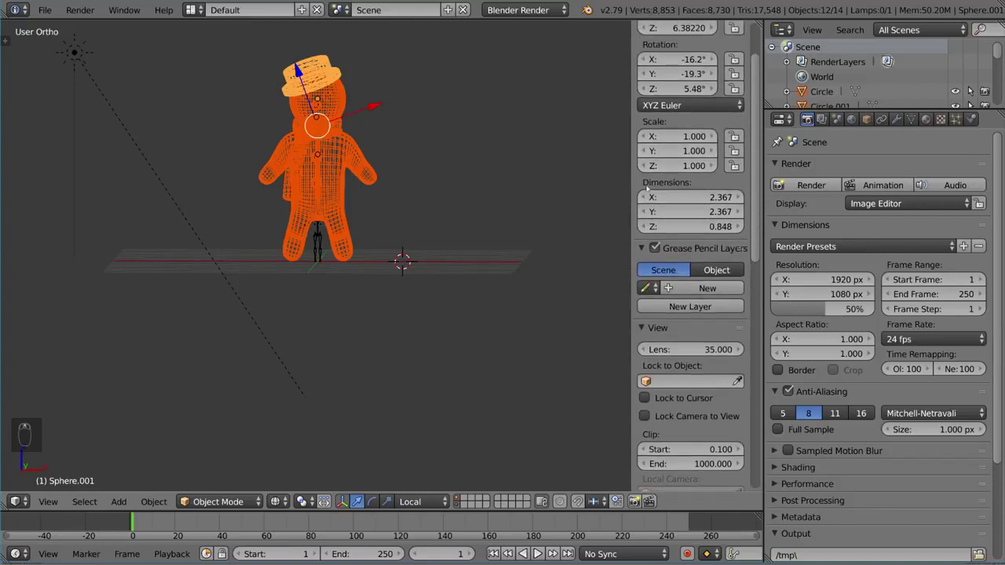
key(n)
key(z)
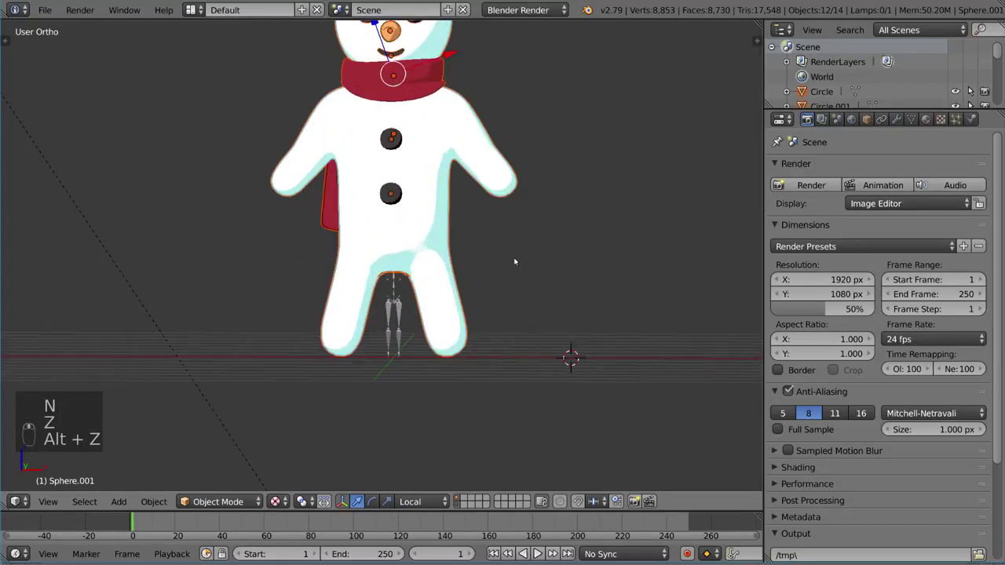
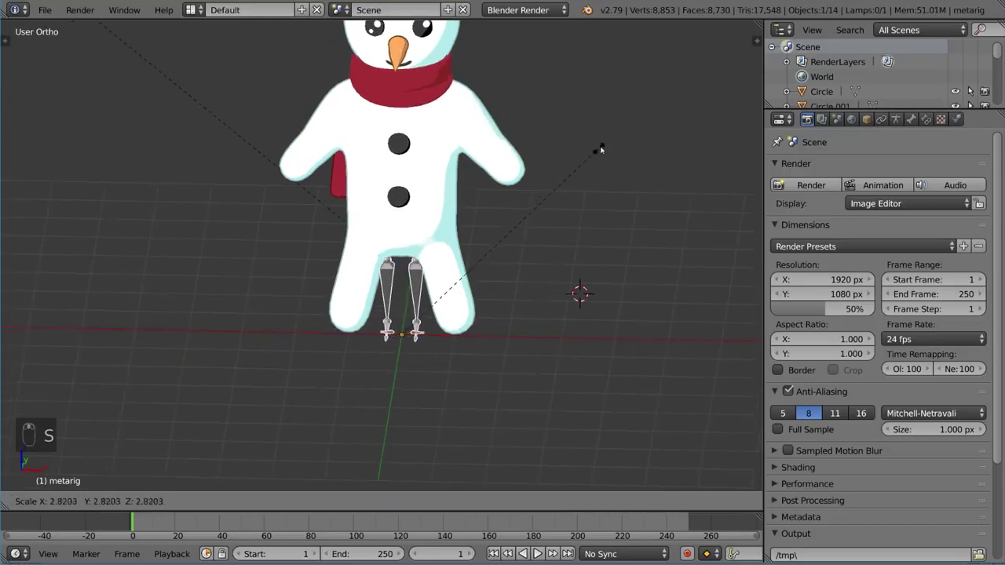
- Scale the meta-rig up to the snowman's size, checking in wireframe and solid views
middle_click(556, 162)
key(z)
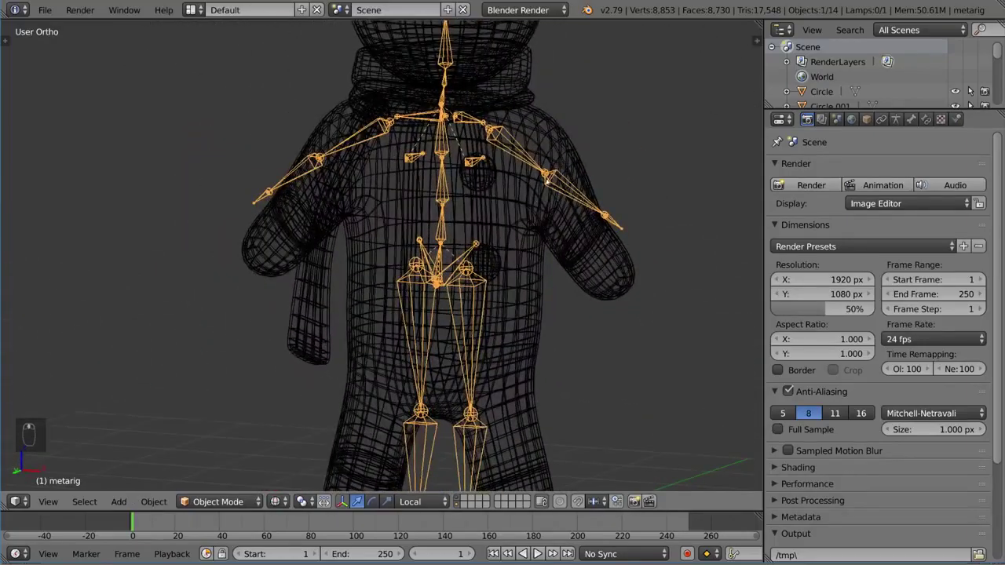
key(s)
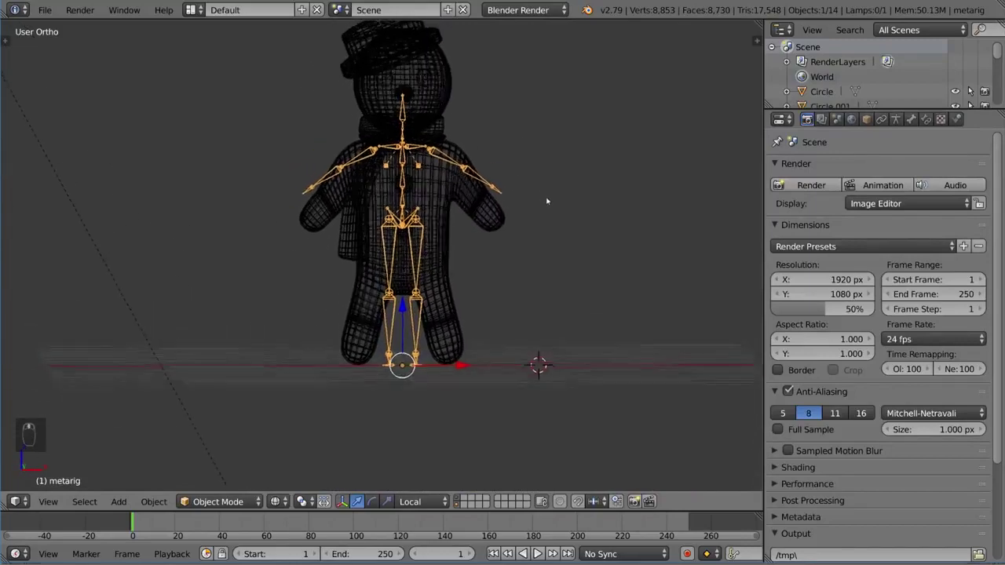
key(z)
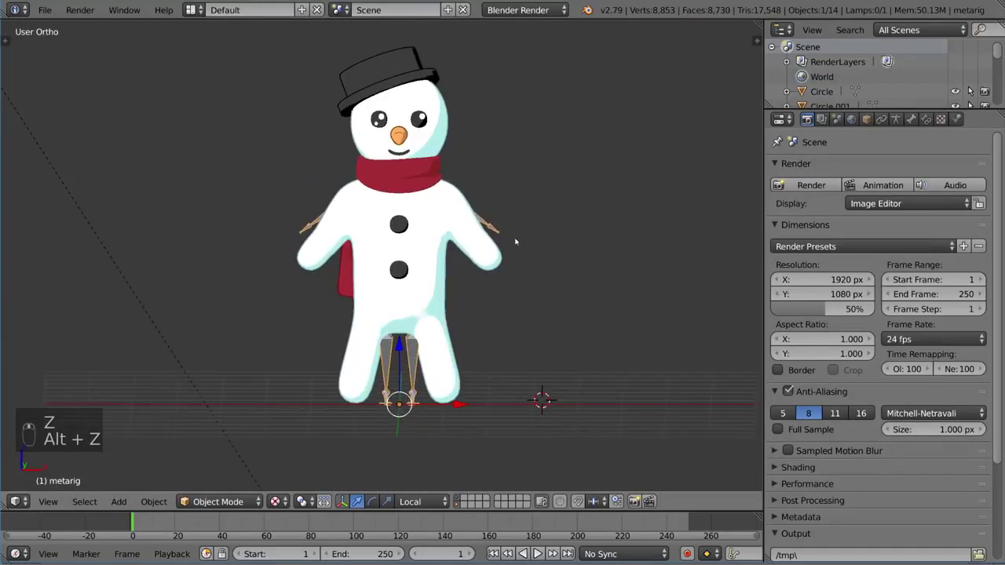
key(z)
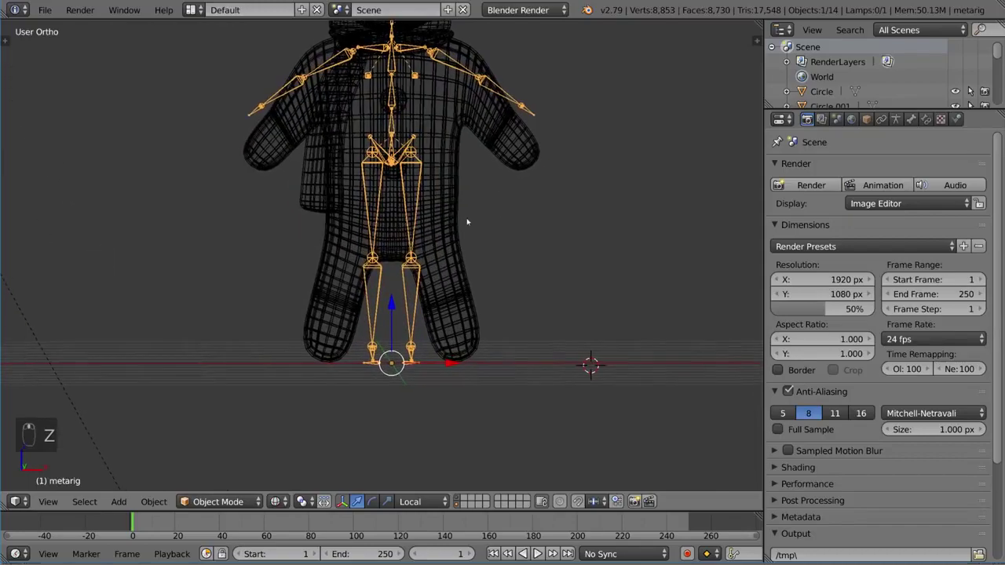
- Position the rig inside the snowman so spine, arms and legs roughly follow the body
drag(443, 222, 452, 281)
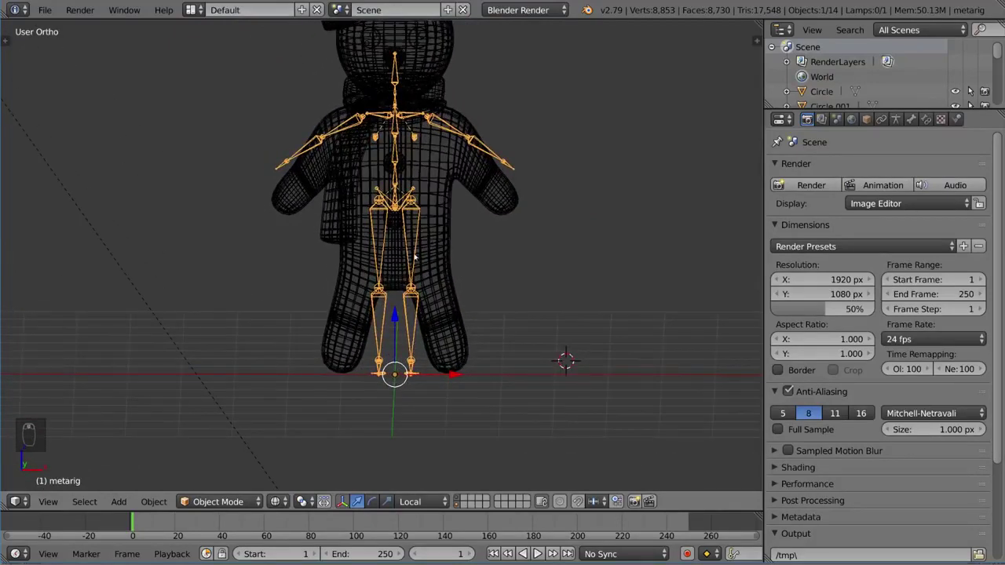
key(z)
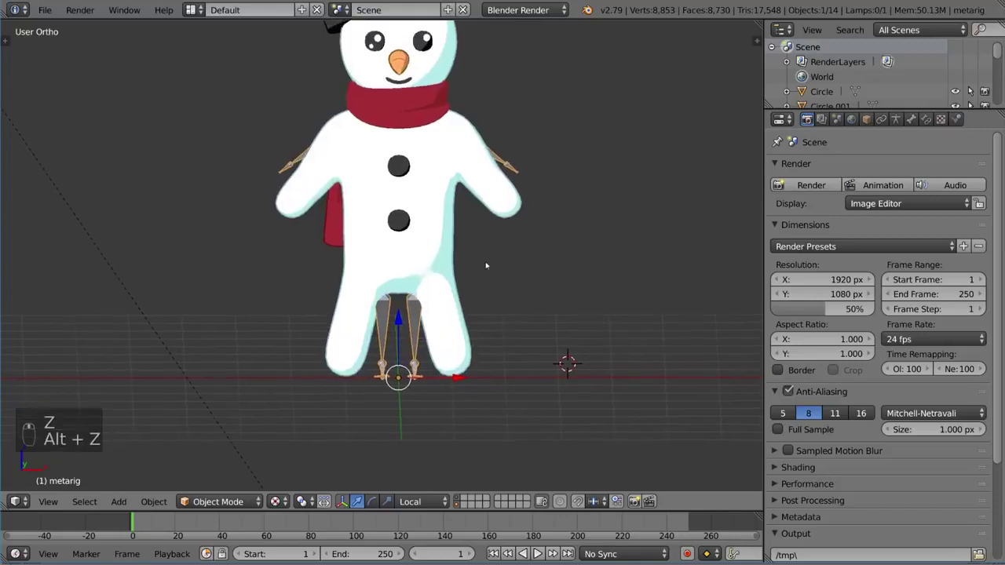
key(z)
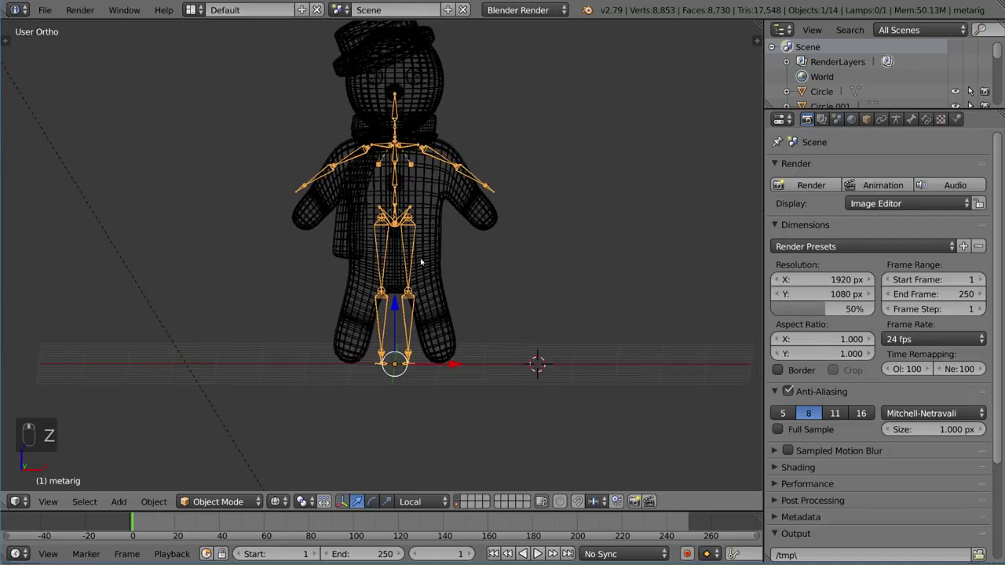
drag(434, 227, 511, 180)
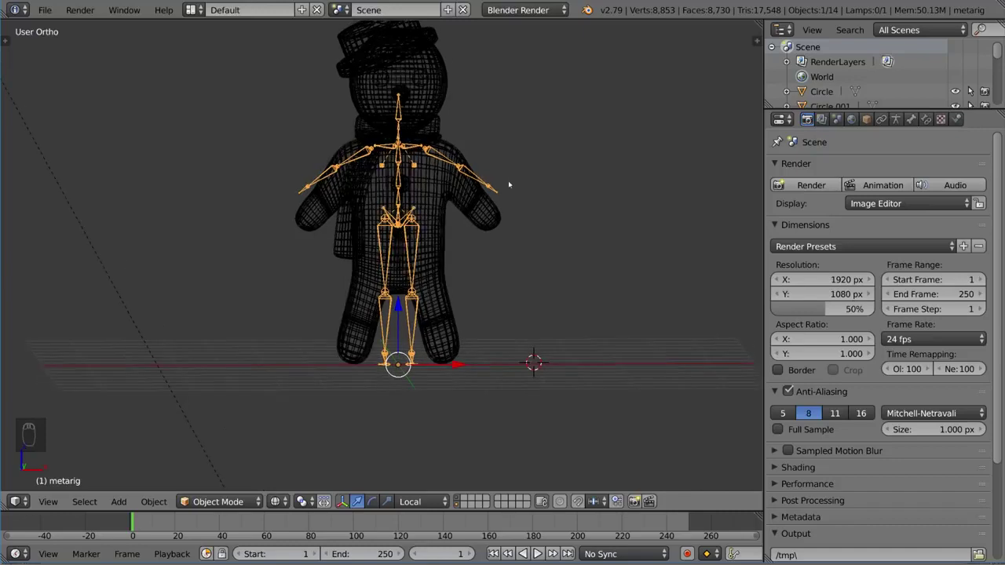
drag(509, 198, 461, 234)
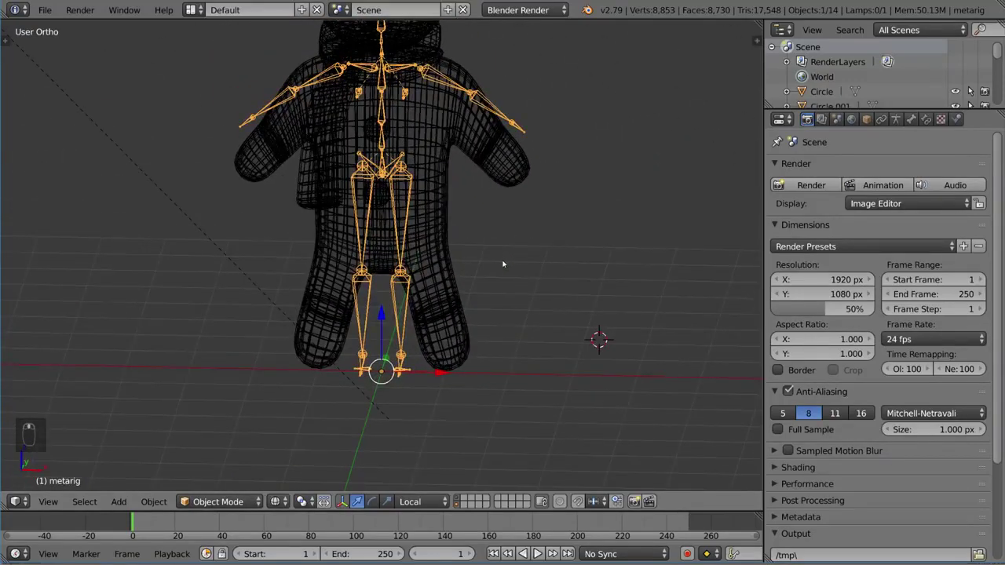
- Enter bone Edit Mode with X-Axis Mirror and move a leg joint into the snowman's leg
key(Tab)
key(a)
key(t)
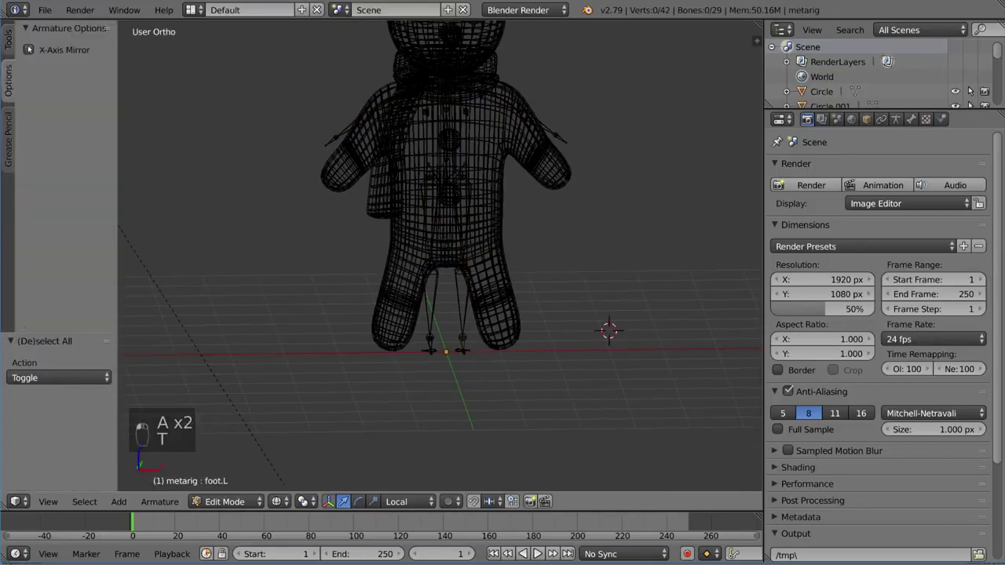
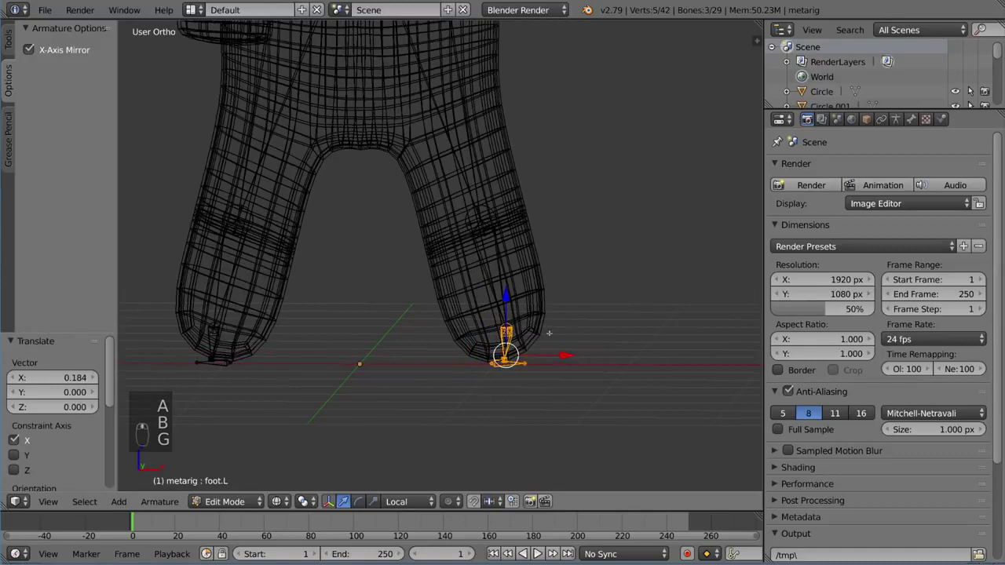
key(a)
key(c)
key(g)
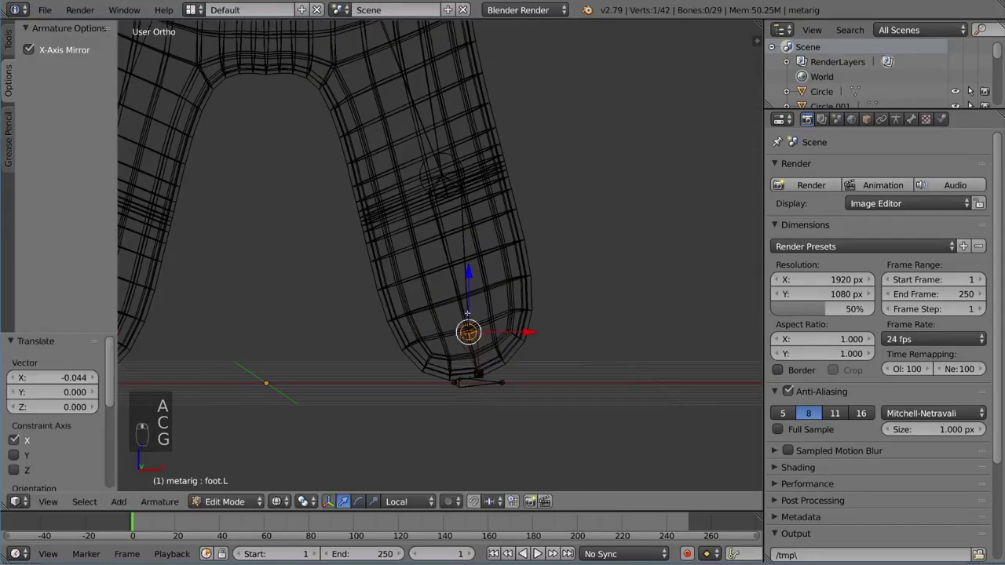
- Reposition the knee and foot joints so both mirrored legs sit inside the mesh
key(a)
key(a)
key(a)
key(c)
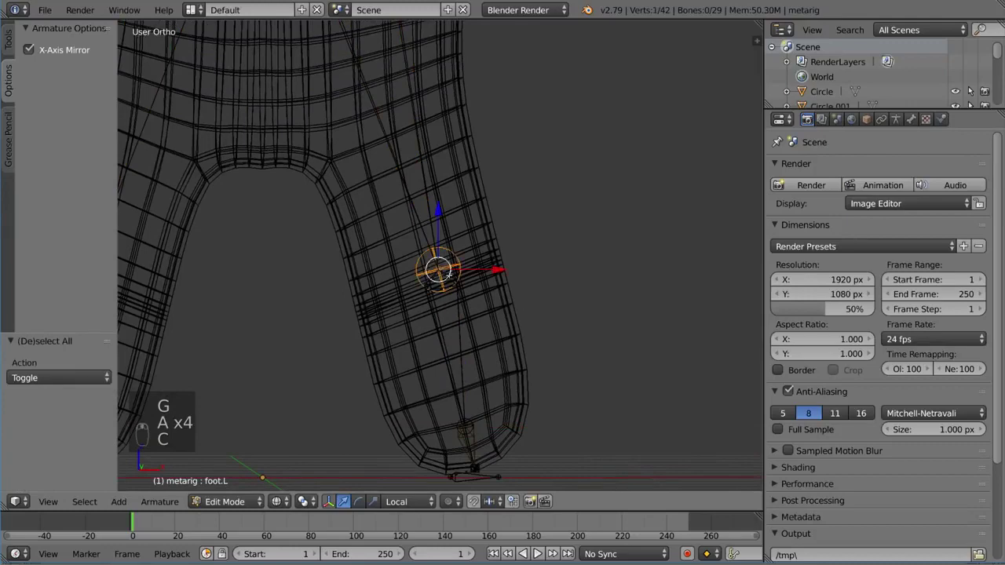
key(g)
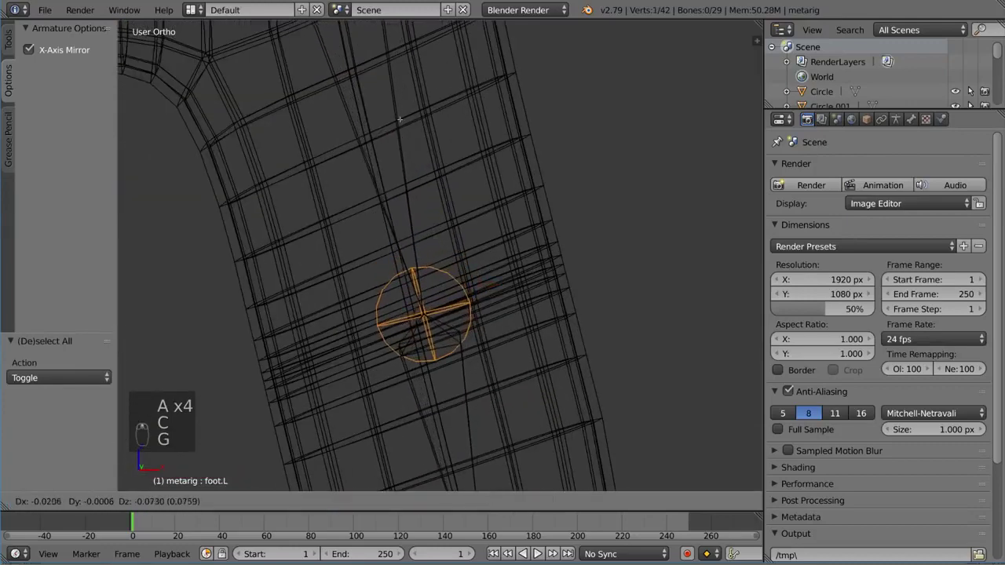
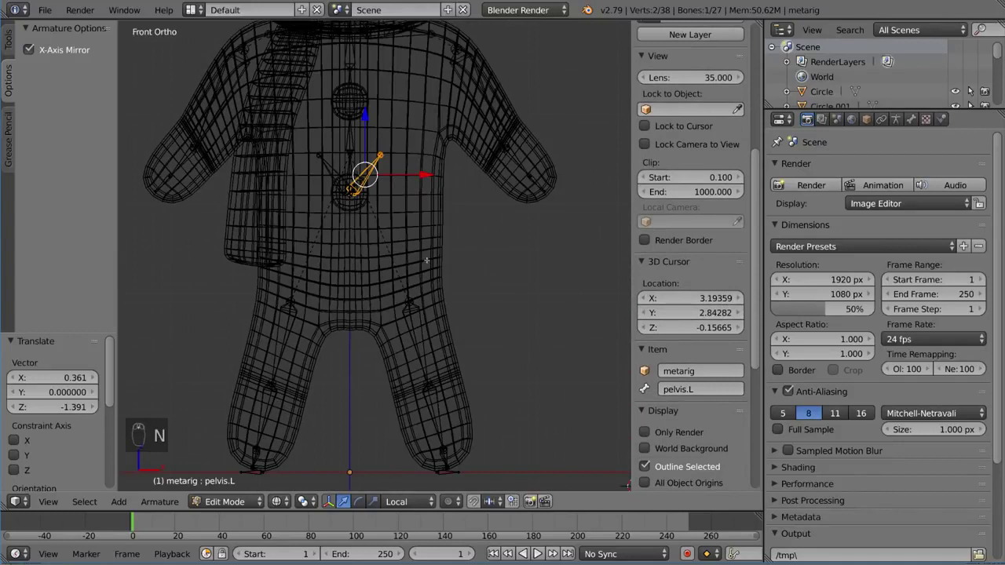
- Move the pelvis bone into the hips, then place the right foot bone in the leg
key(g)
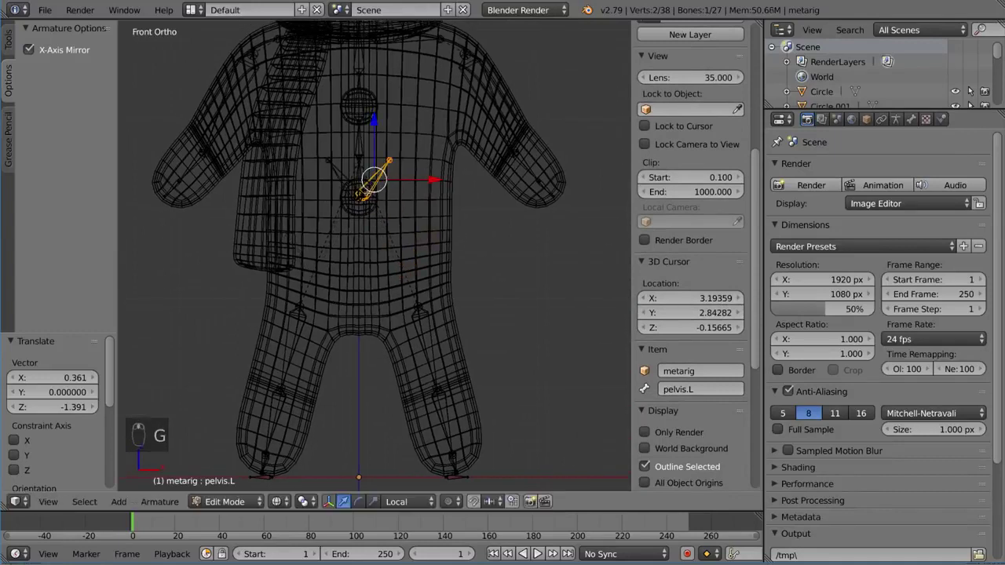
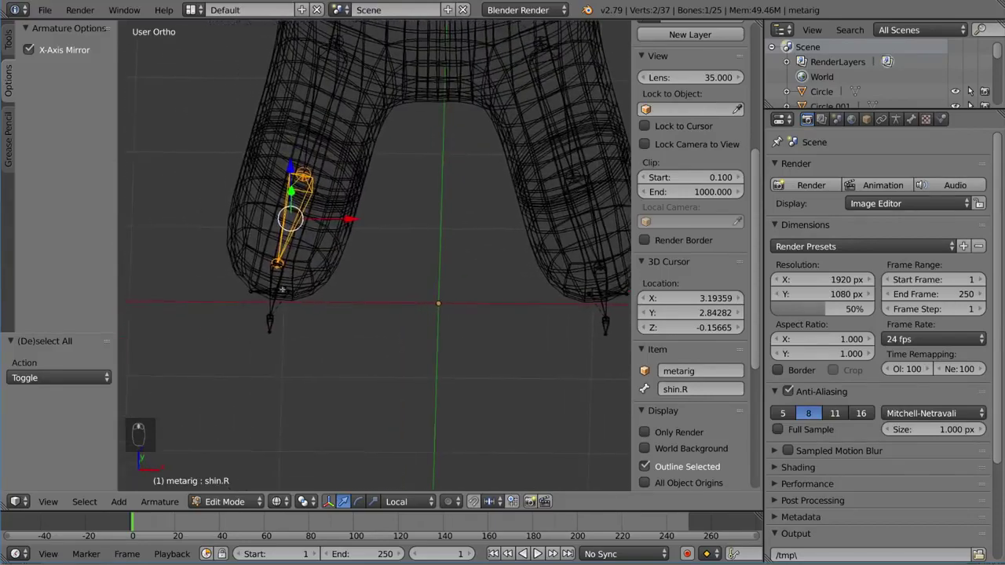
click(647, 383)
drag(647, 383, 648, 383)
key(g)
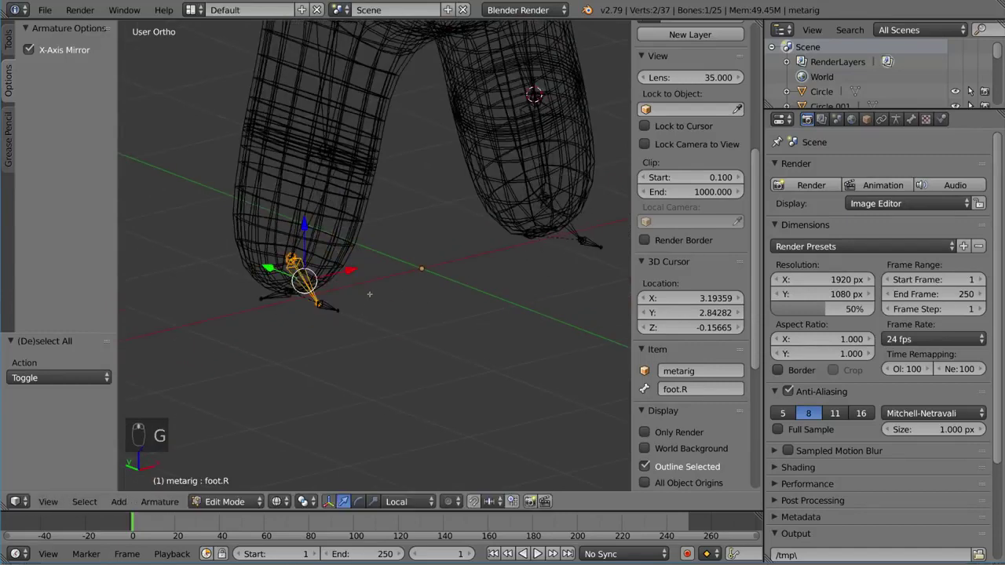
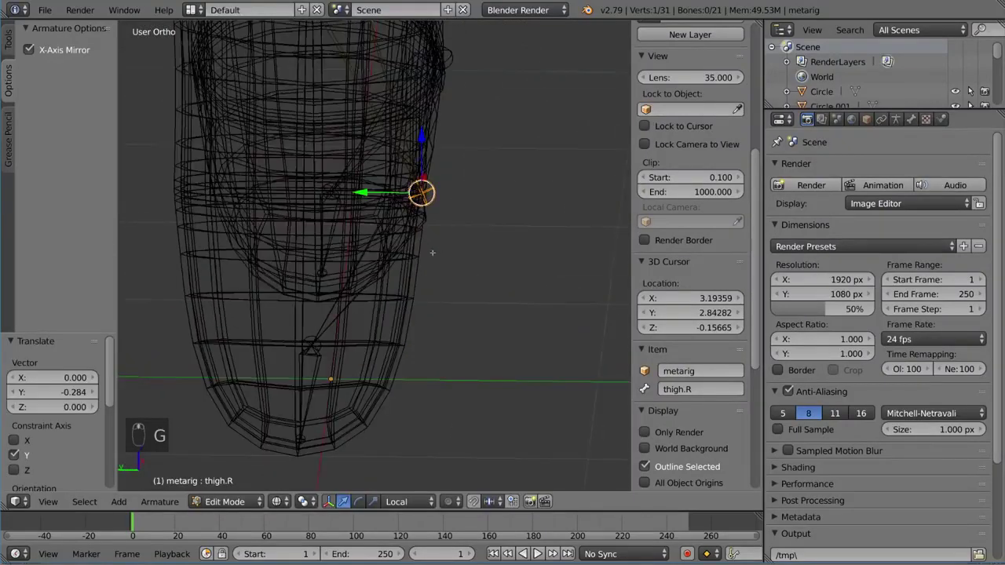
- Move the thigh.R joint to the leg's edge and check the fit in solid shading
key(g)
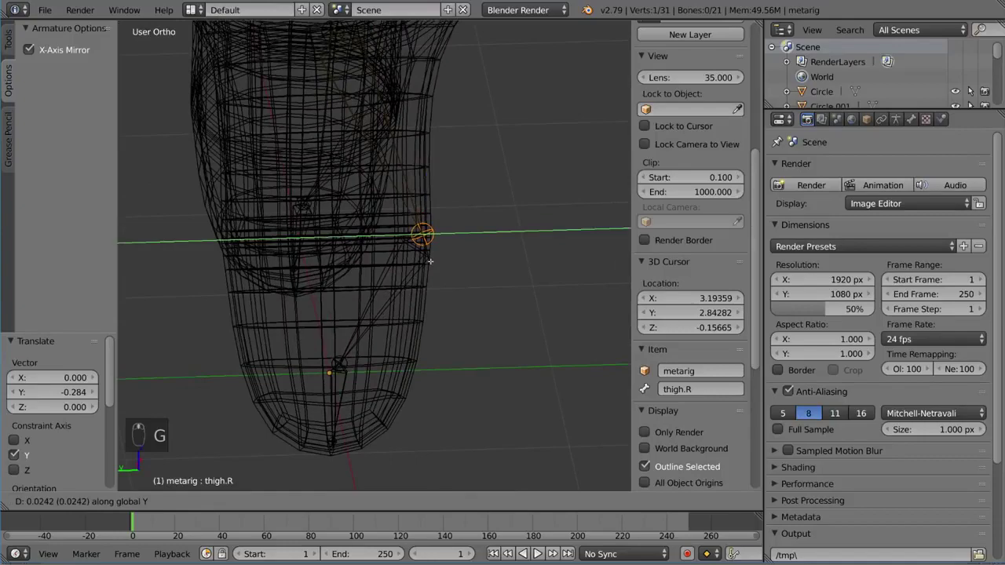
key(z)
key(g)
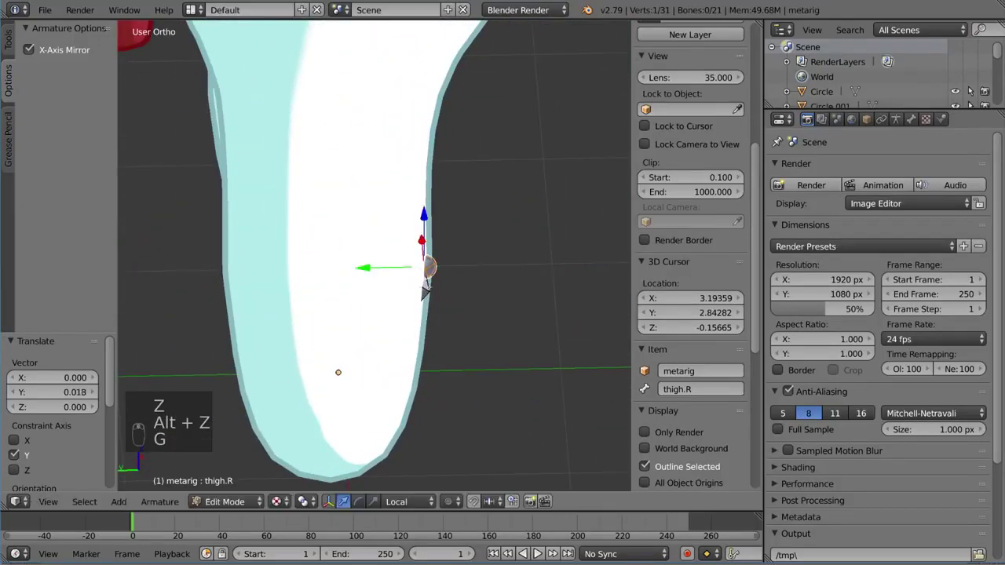
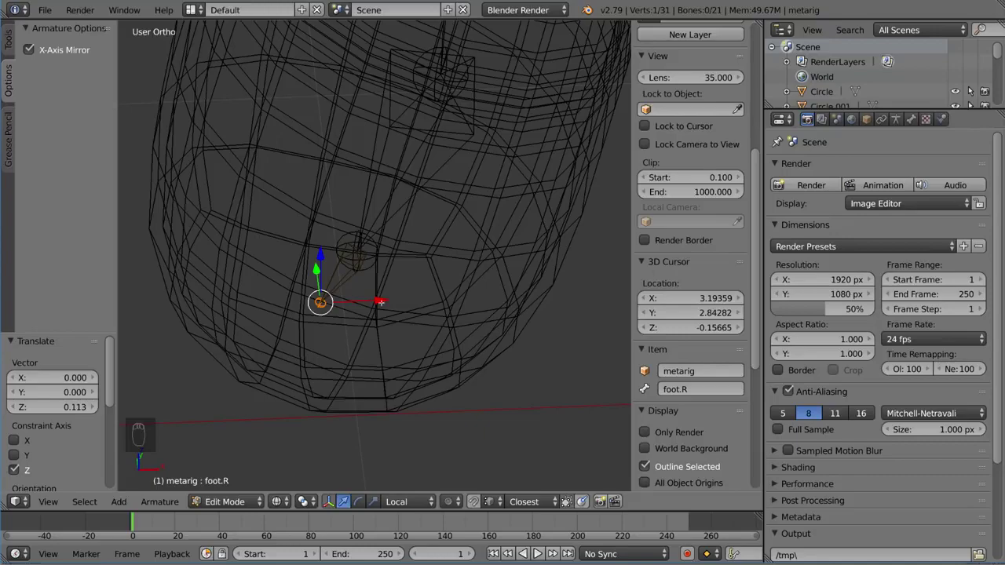
- Move the foot.R bone to the tip of the right leg, then select all bones to review
key(g)
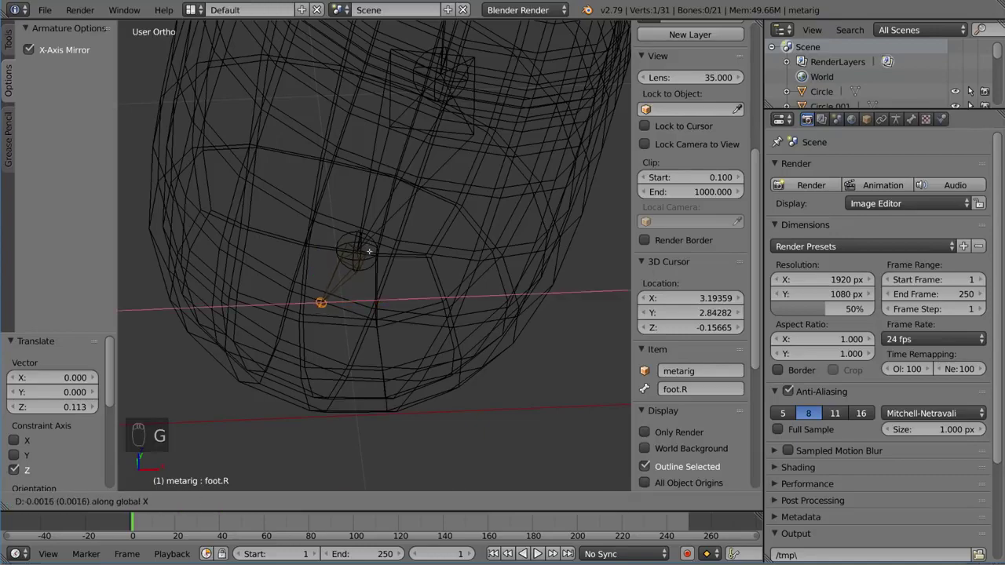
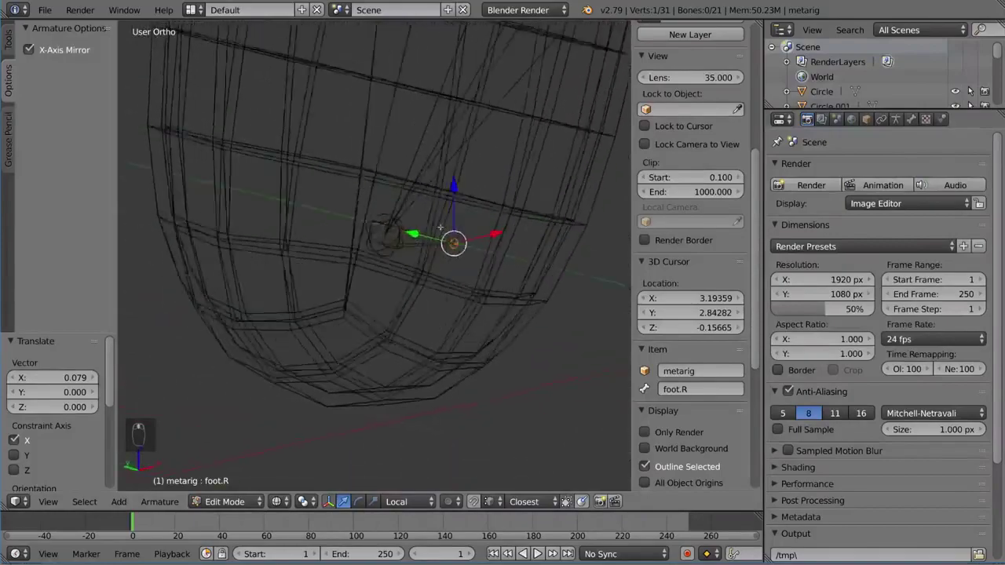
key(g)
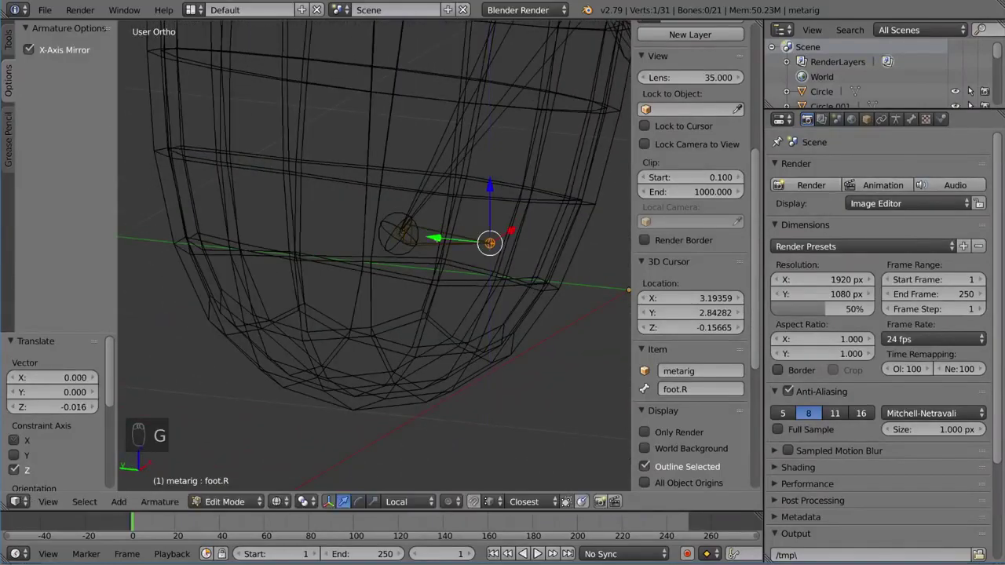
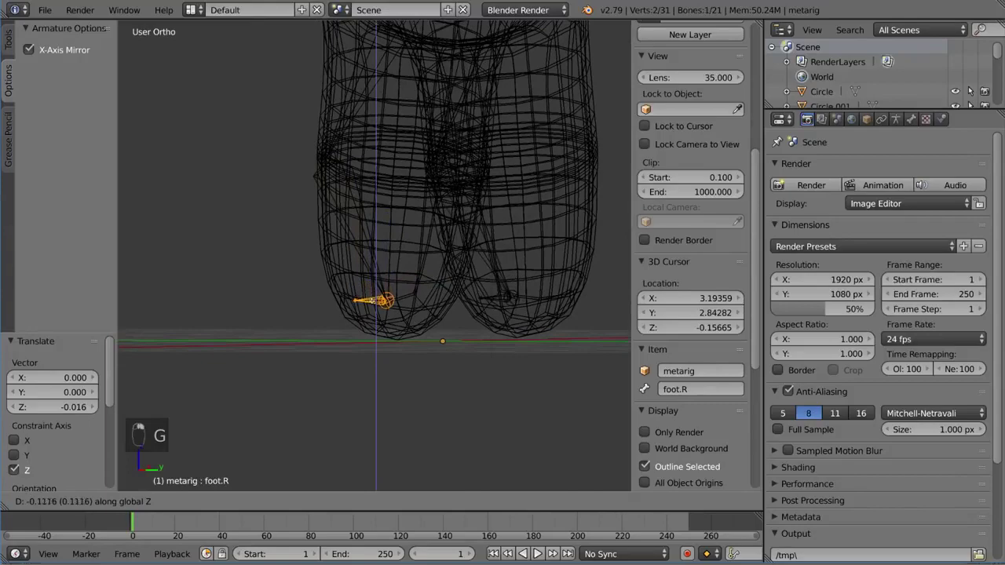
key(g)
key(g)
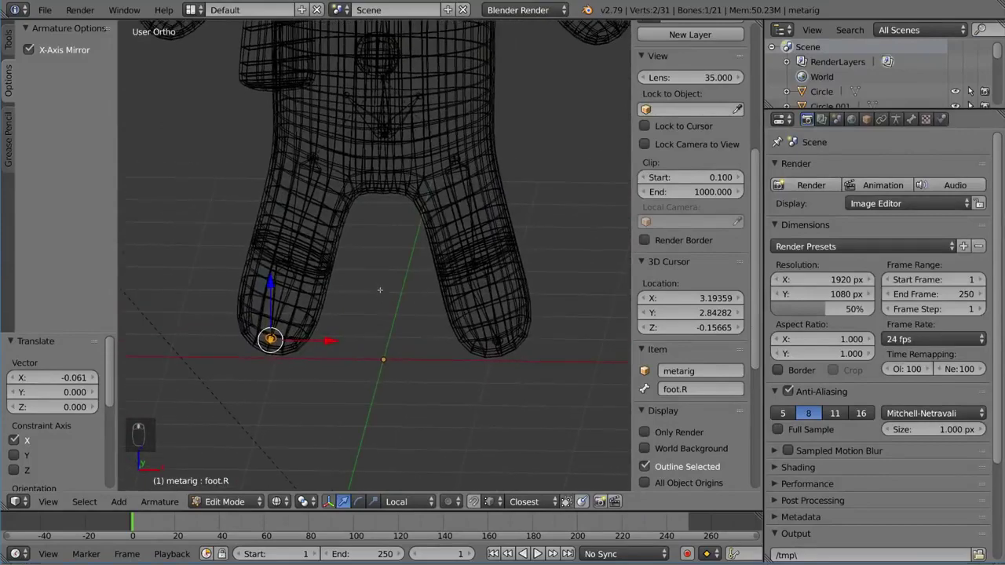
key(a)
key(a)
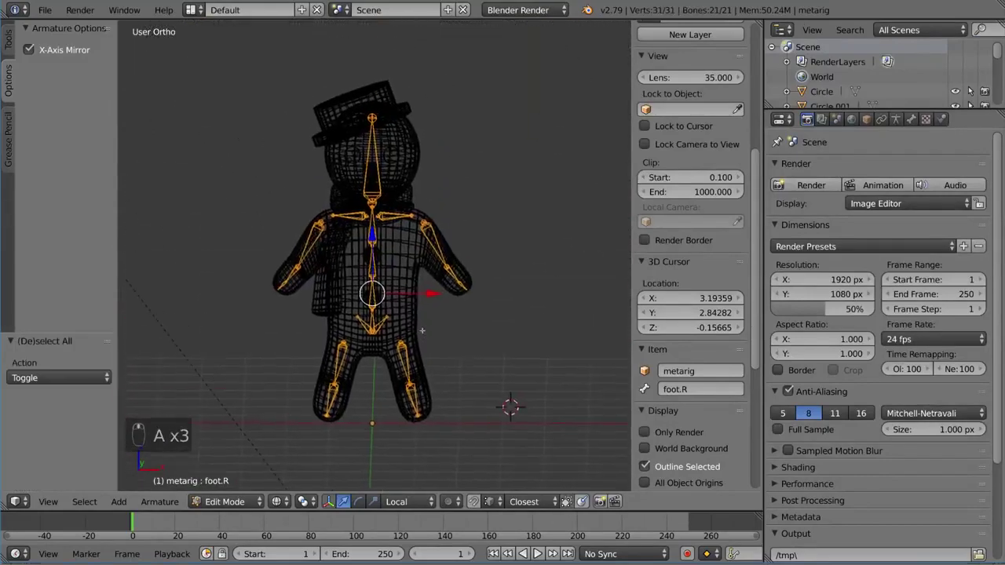
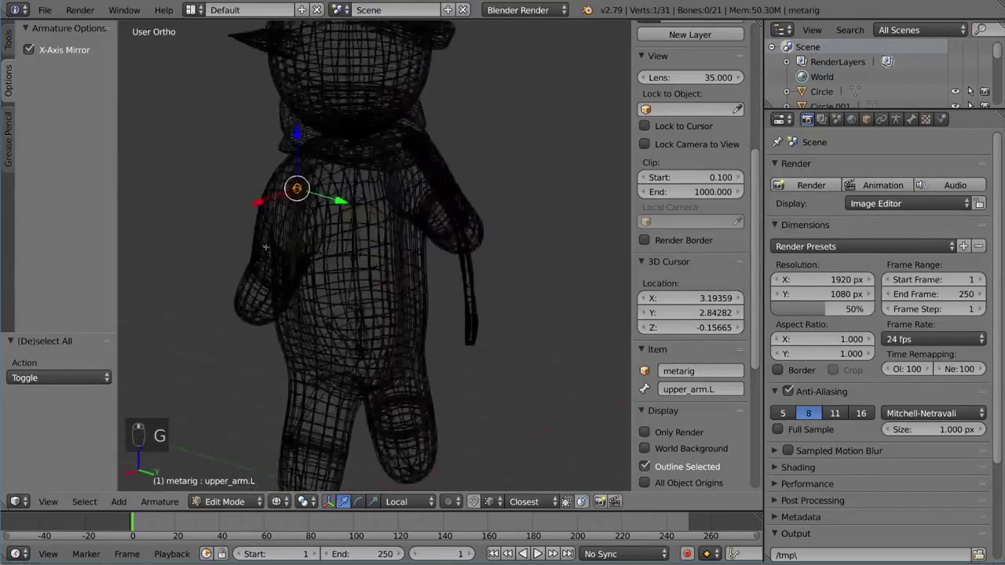
- Fit the upper_arm.L and thigh.L joints to the body, then leave Edit Mode in solid view
key(g)
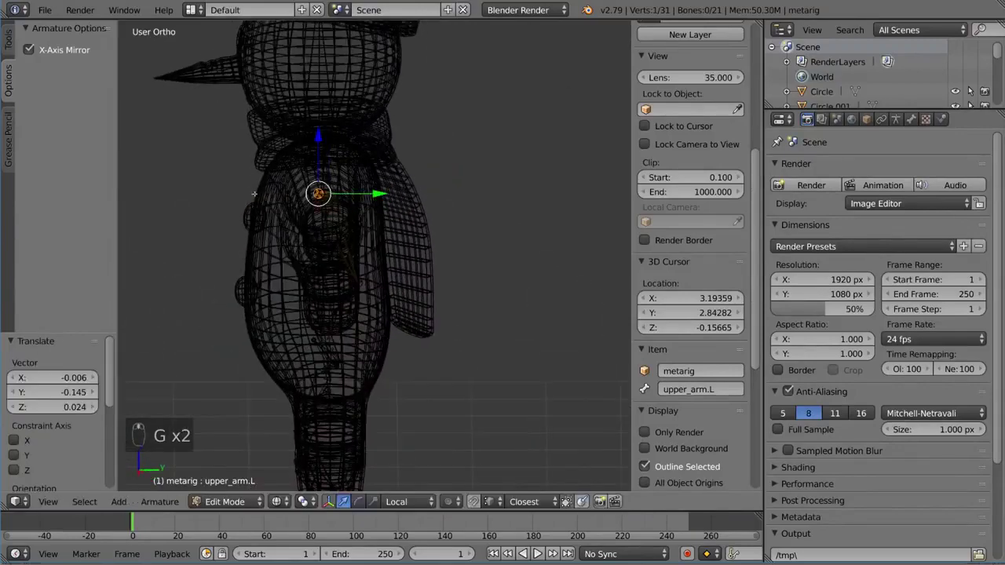
key(g)
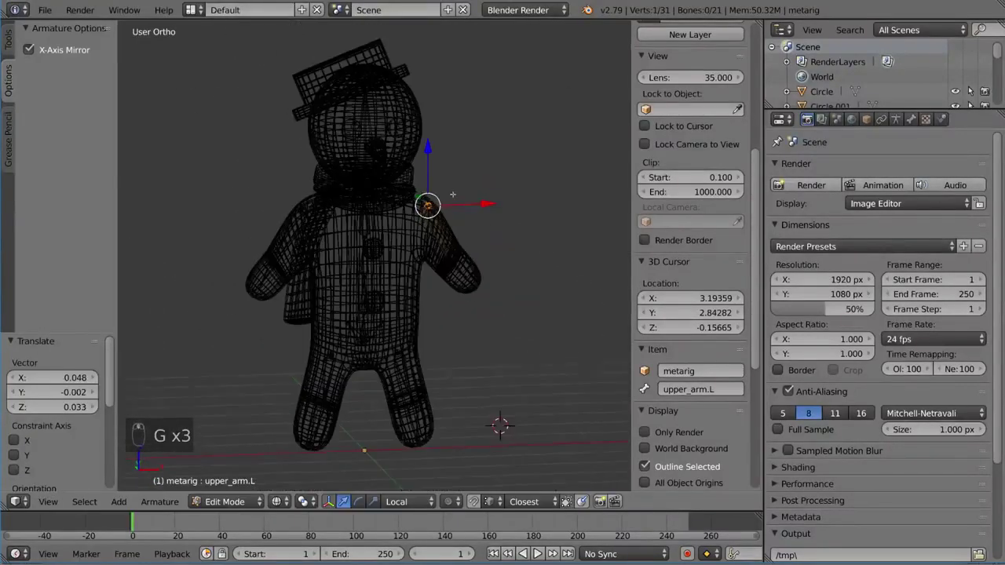
key(a)
key(a)
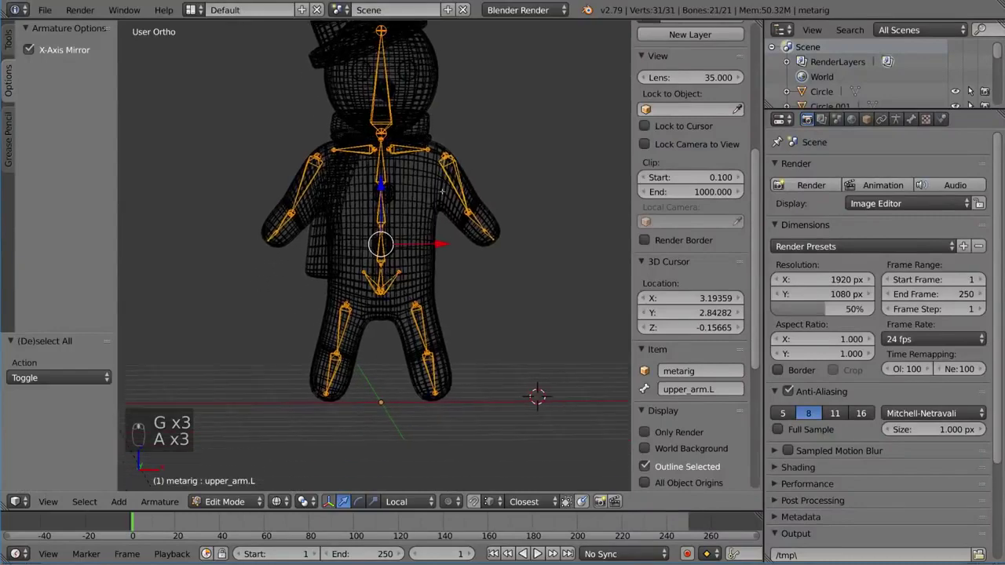
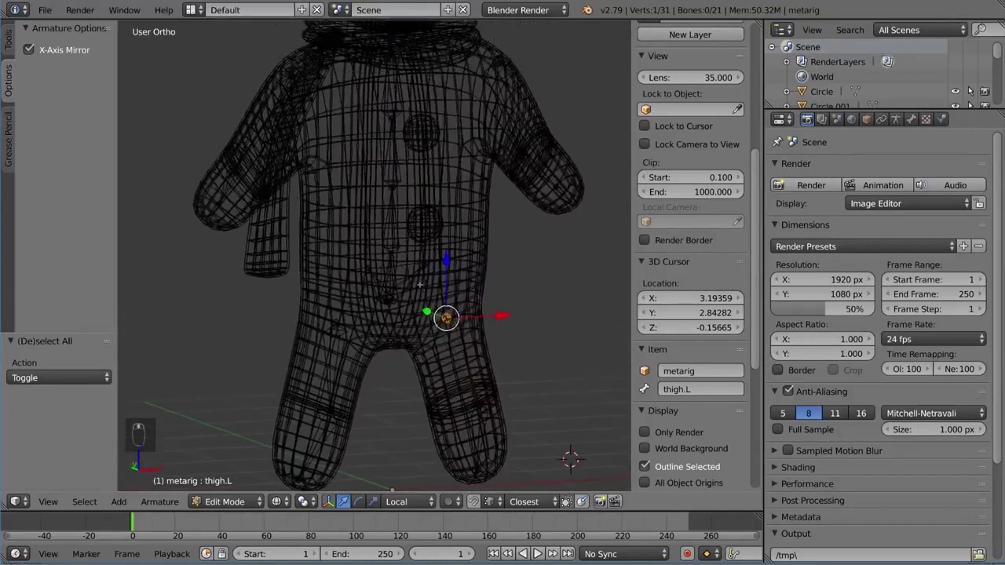
key(Tab)
key(z)
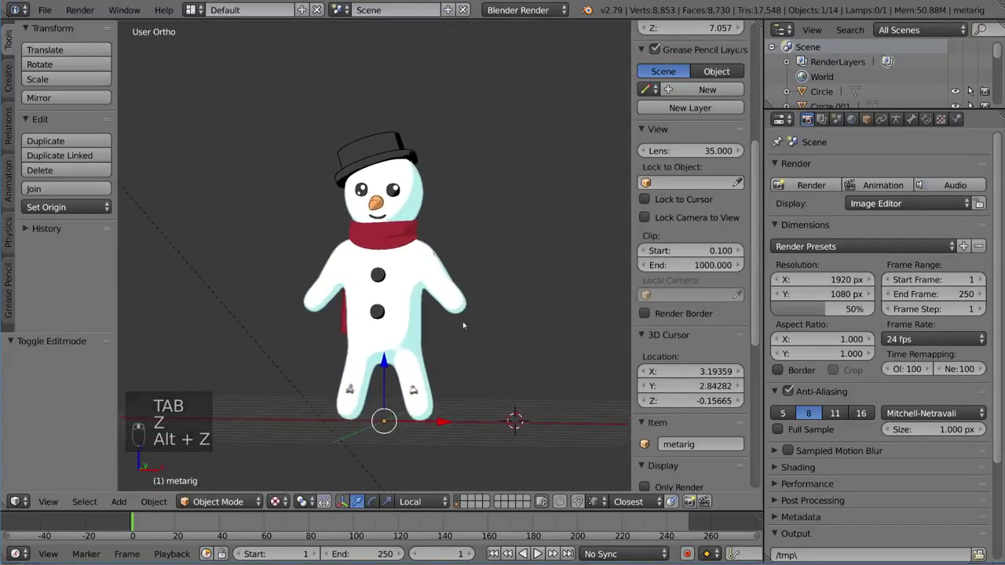
- Enable X-Ray display on the armature so the skeleton shows through the solid snowman
middle_click(465, 326)
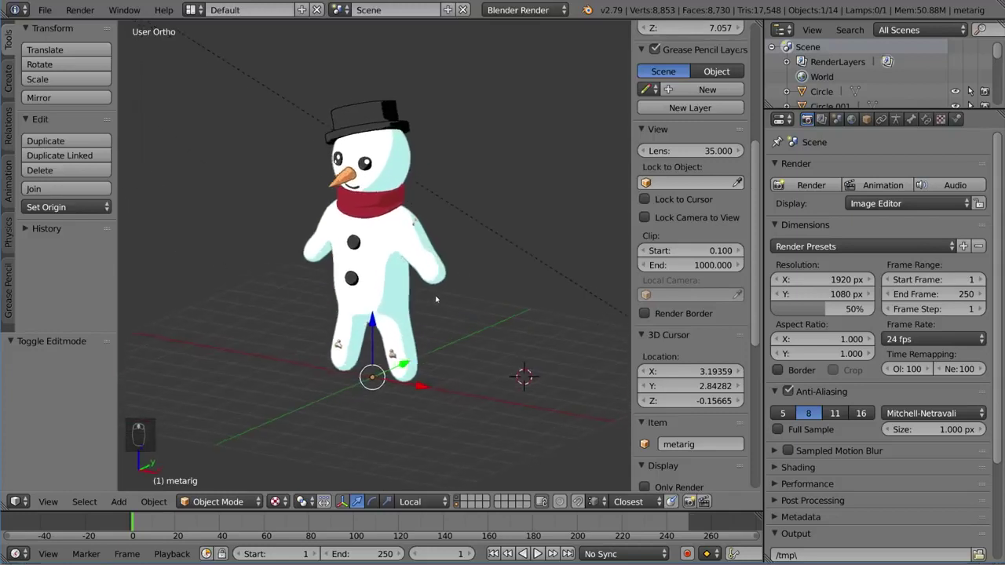
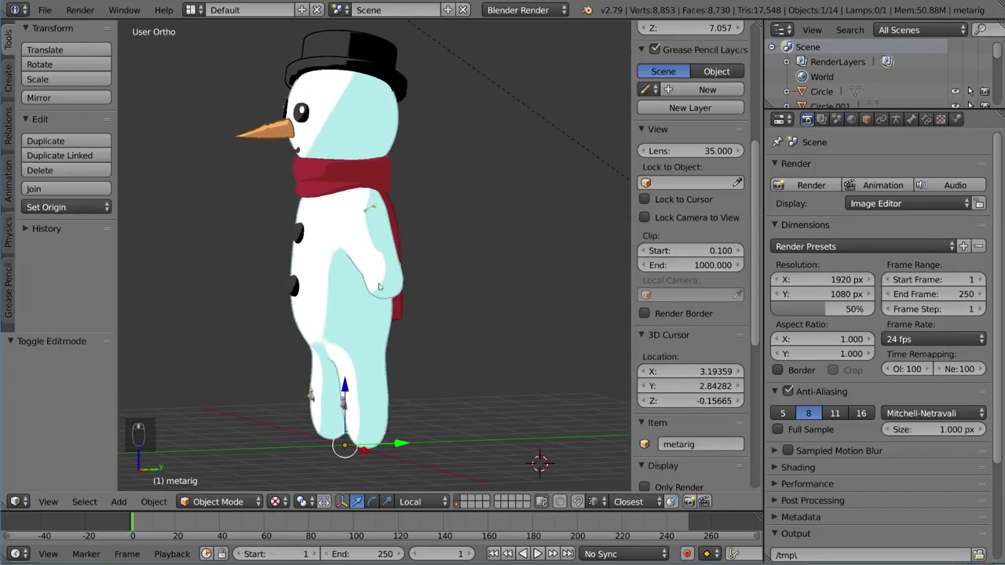
key(z)
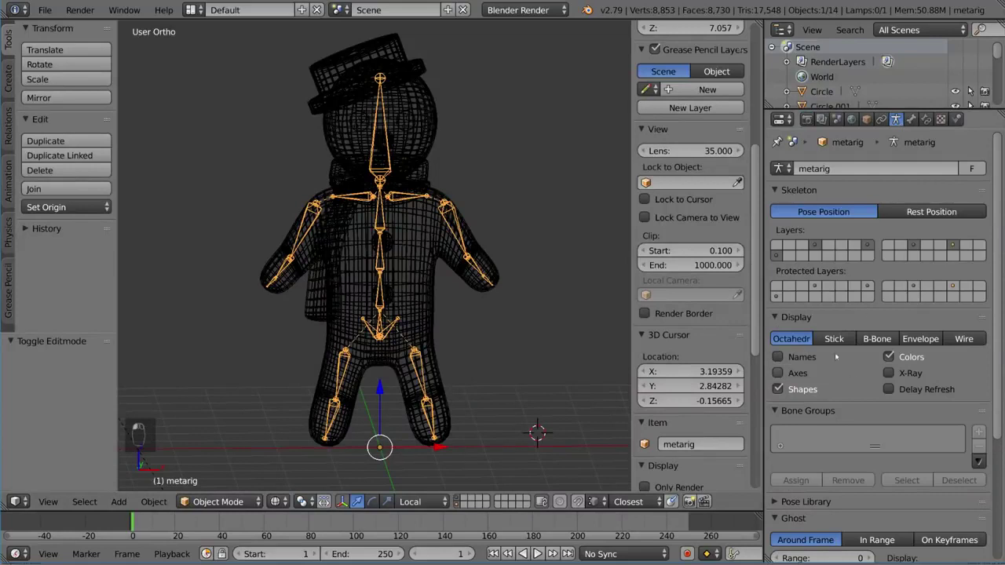
drag(902, 117, 901, 257)
drag(902, 257, 518, 288)
key(z)
key(alt+z)
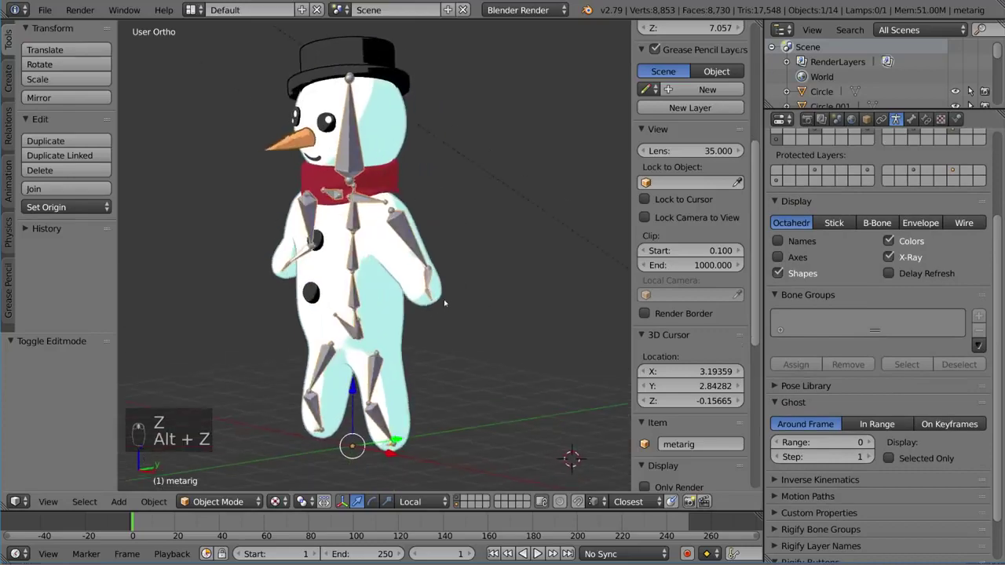
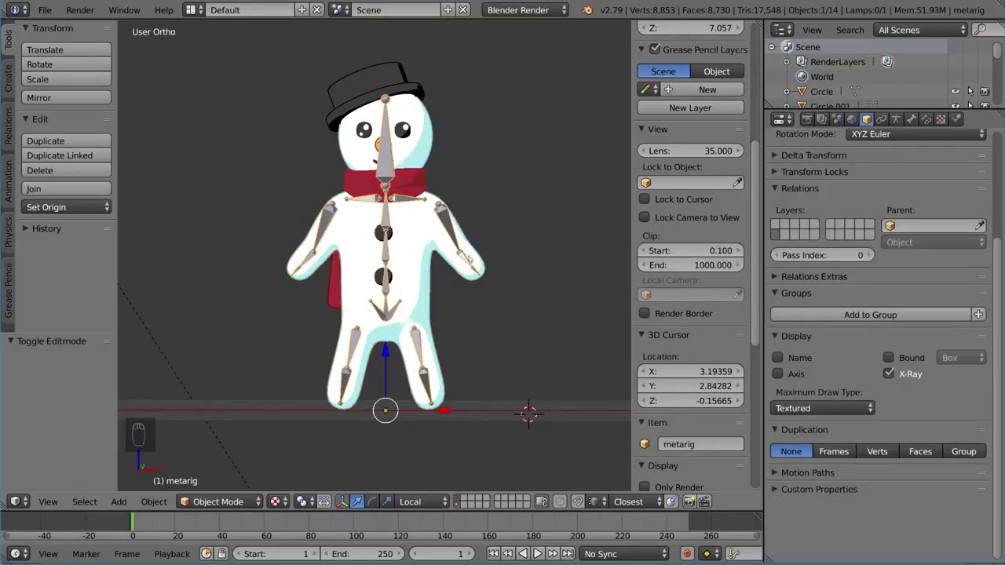
drag(479, 274, 912, 121)
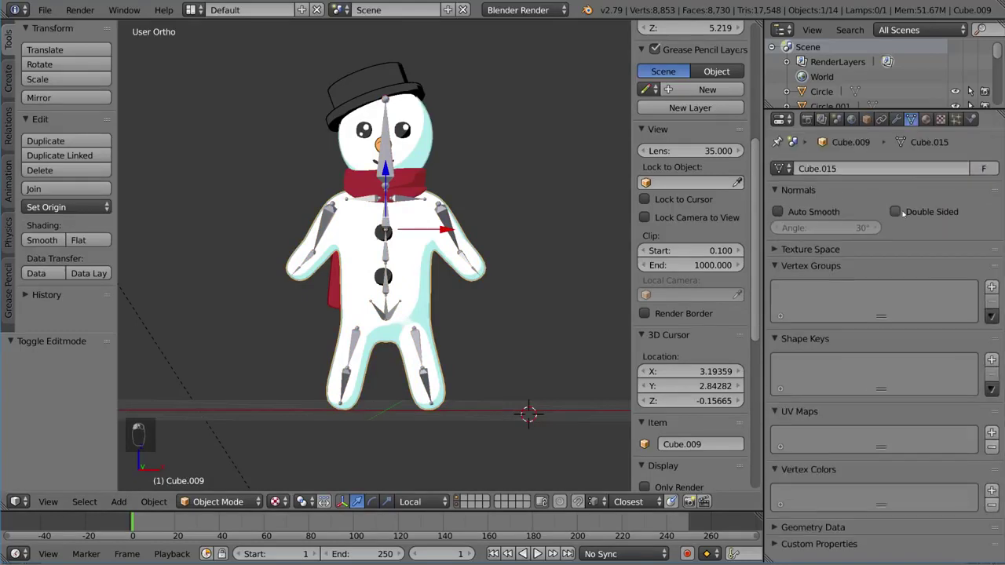
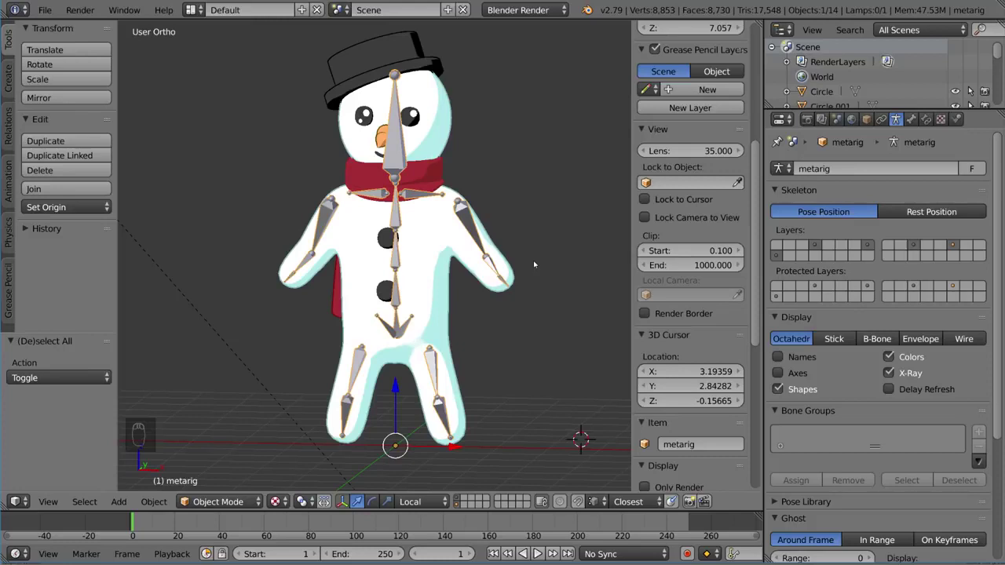
- Test-rotate the right upper arm bone in Pose Mode, then return the rig to Object Mode
key(ctrl+Tab)
drag(440, 399, 531, 212)
key(r)
key(r)
click(362, 118)
key(r)
key(r)
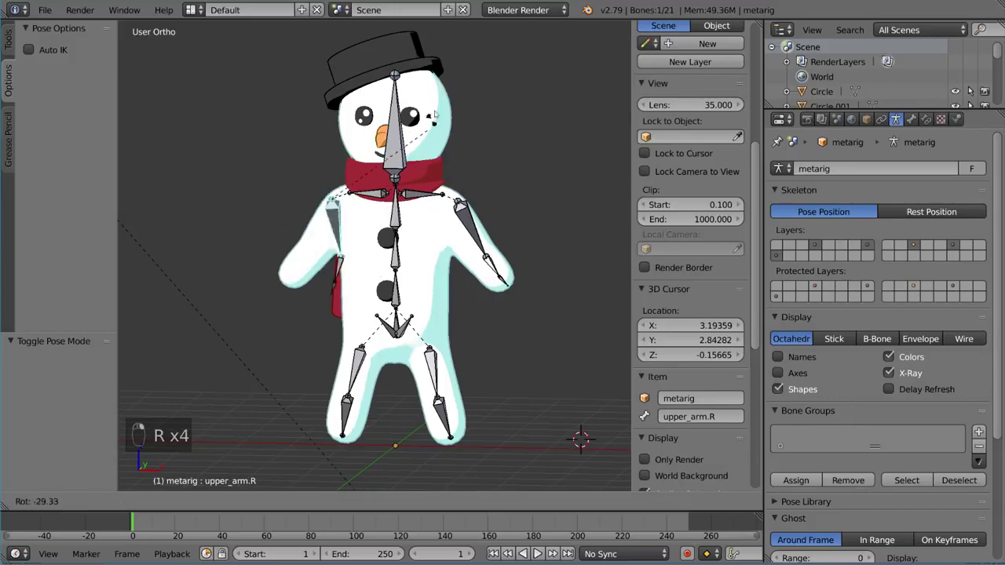
key(r)
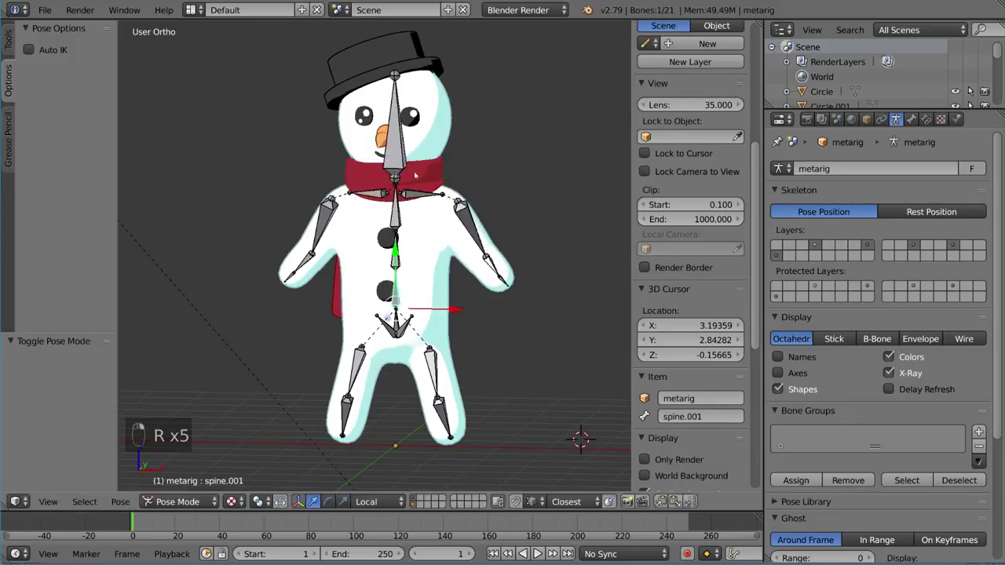
key(ctrl+Tab)
- Select the snowman's body pieces and main body mesh together for parenting to the metarig
middle_click(439, 351)
right_click(439, 351)
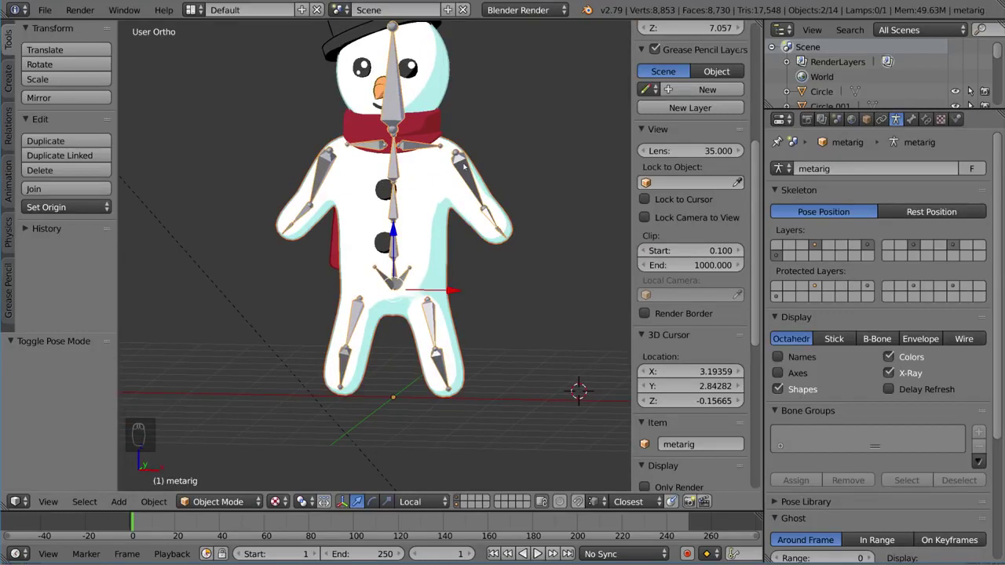
right_click(440, 351)
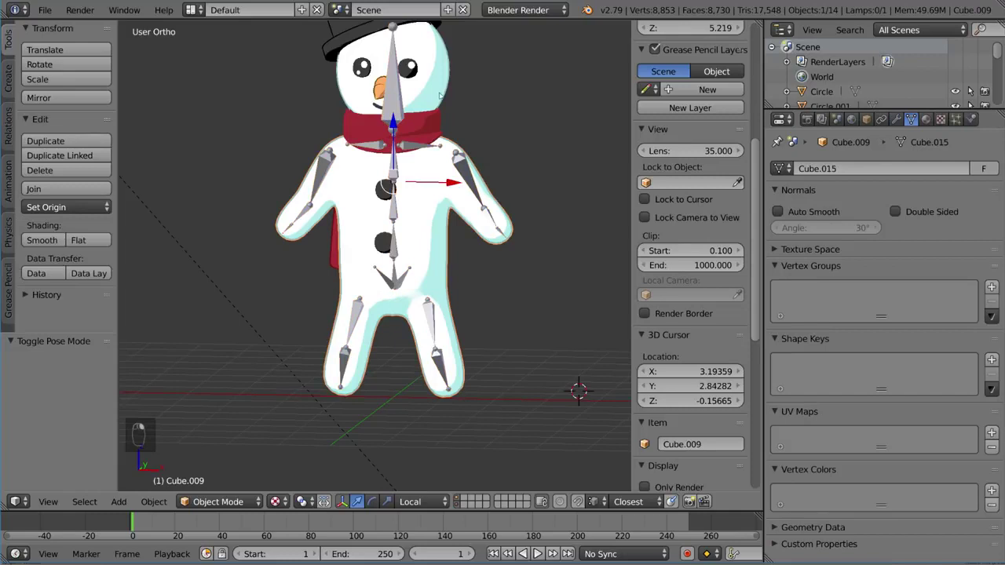
drag(440, 350, 456, 380)
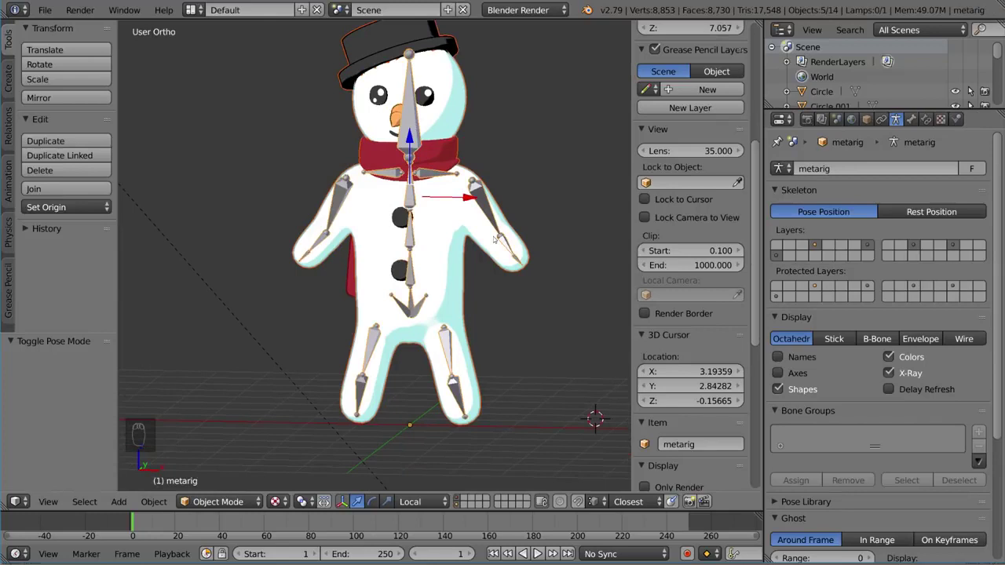
- Parent the body to the metarig with automatic weights and rotate both thigh bones to test deformation
key(ctrl+p)
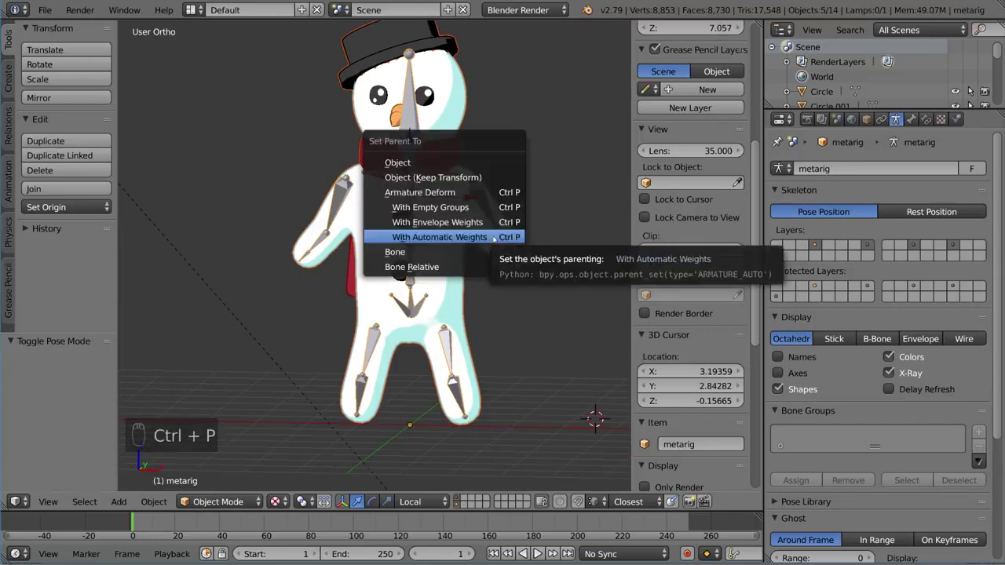
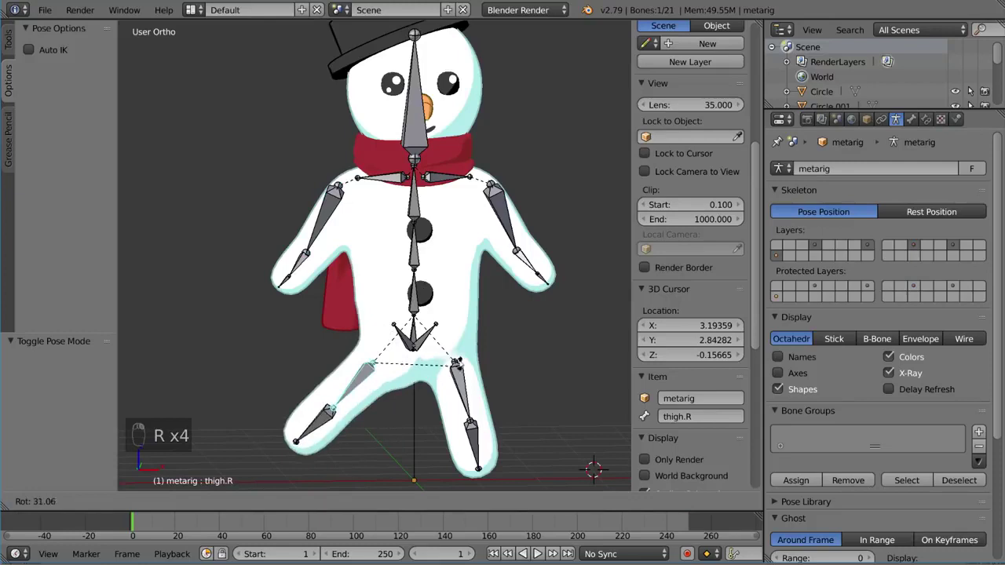
drag(461, 372, 477, 345)
key(r)
key(r)
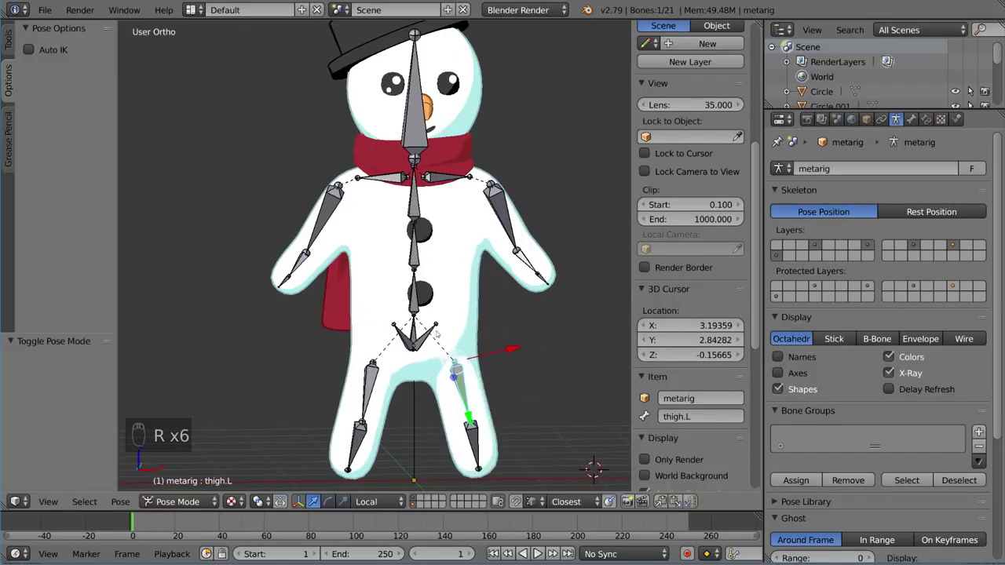
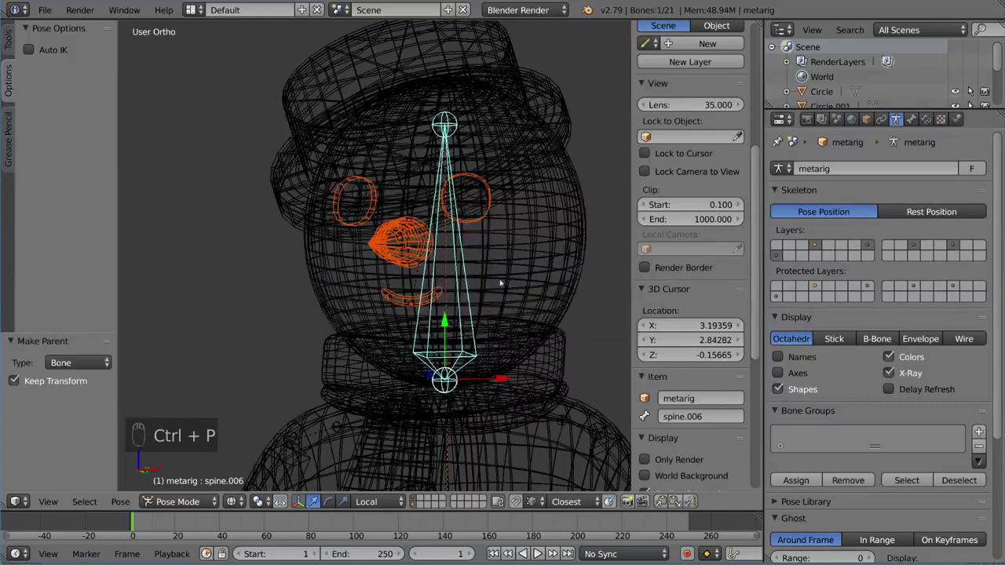
- Parent the first face parts to the head bone and return to Object Mode in wireframe
key(ctrl+Tab)
key(z)
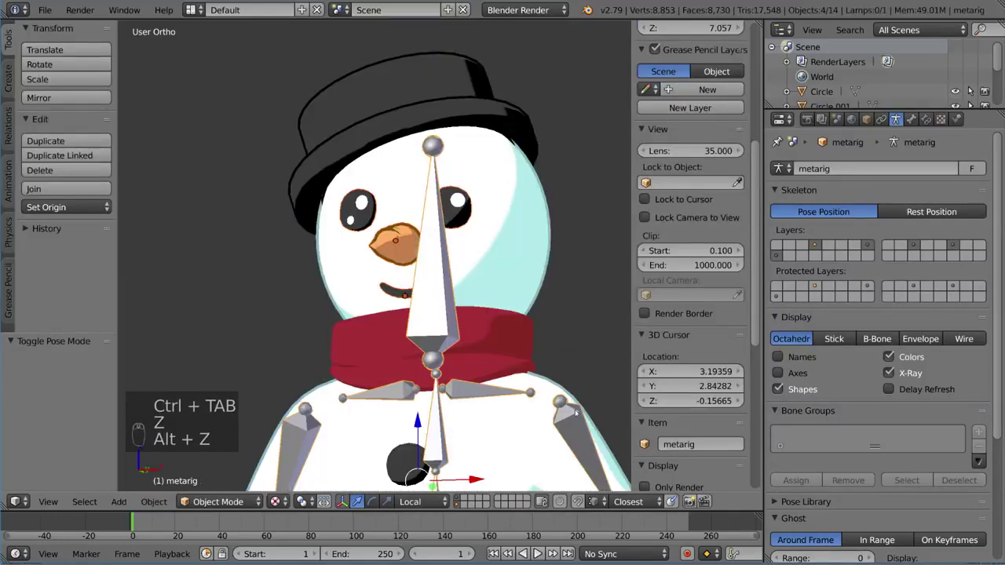
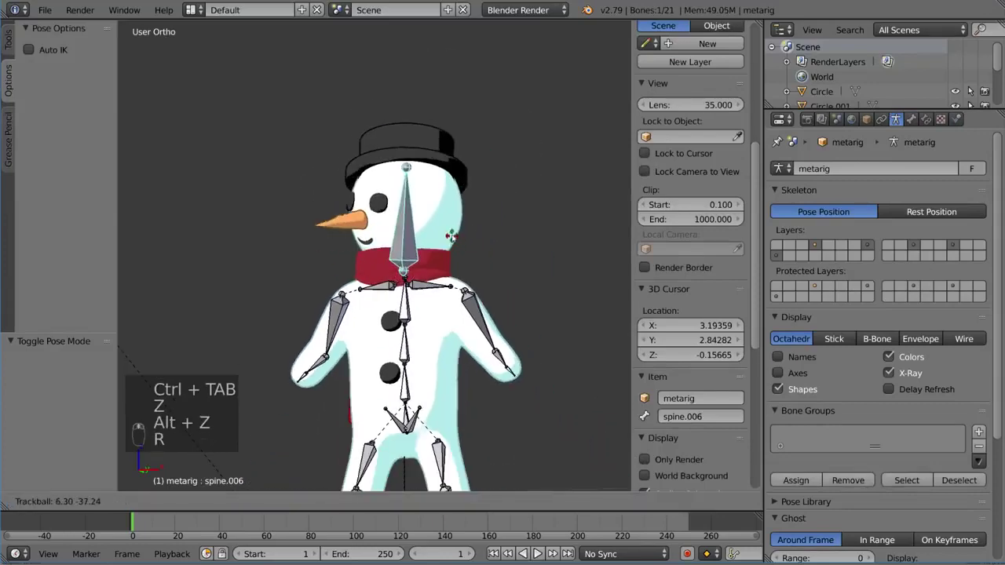
key(ctrl+Tab)
drag(531, 487, 460, 387)
key(z)
key(z)
key(z)
- Parent the remaining face parts (eyes, nose, mouth) to the head bone with Ctrl+P Bone
key(ctrl+Tab)
key(ctrl+z)
key(ctrl+p)
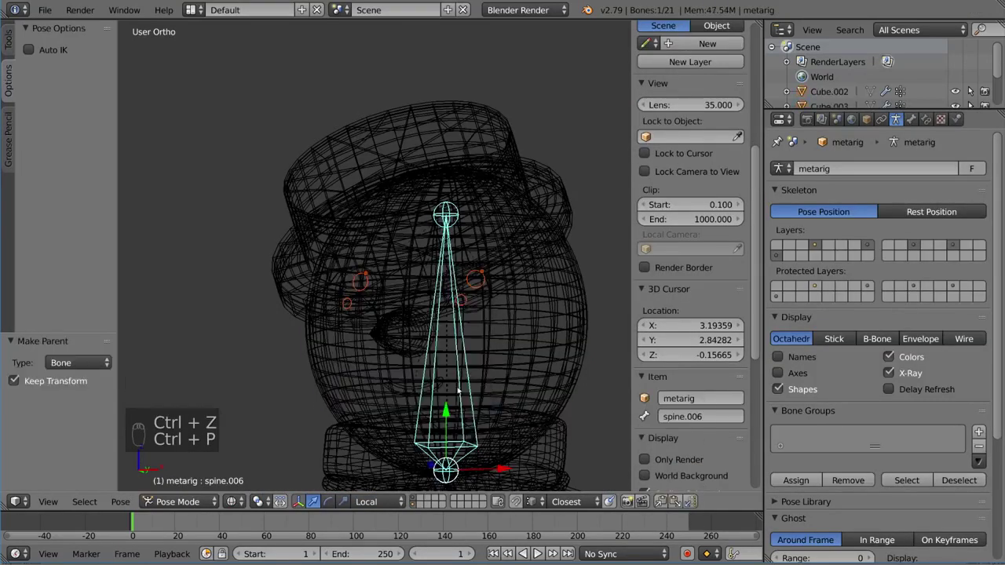
key(ctrl+Tab)
key(z)
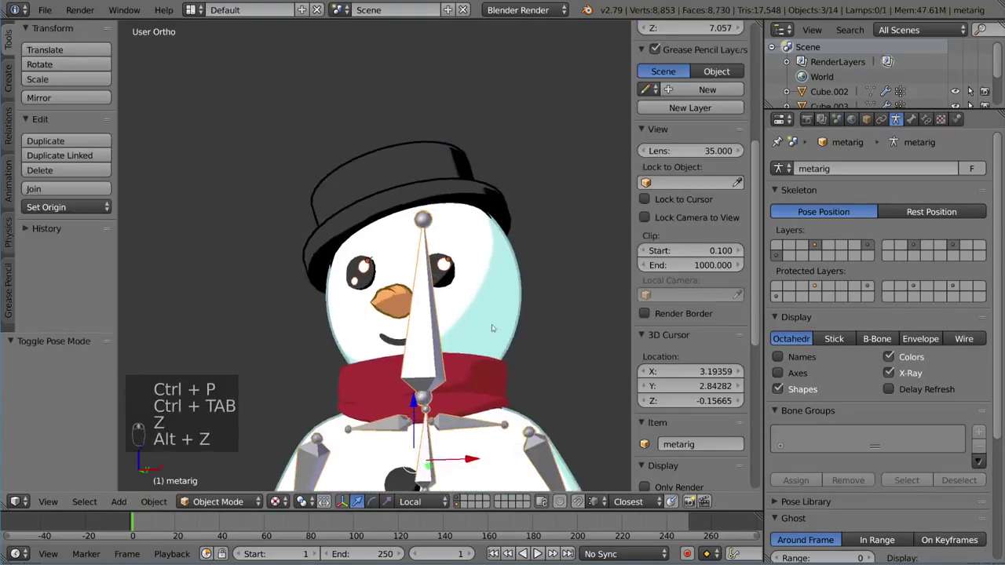
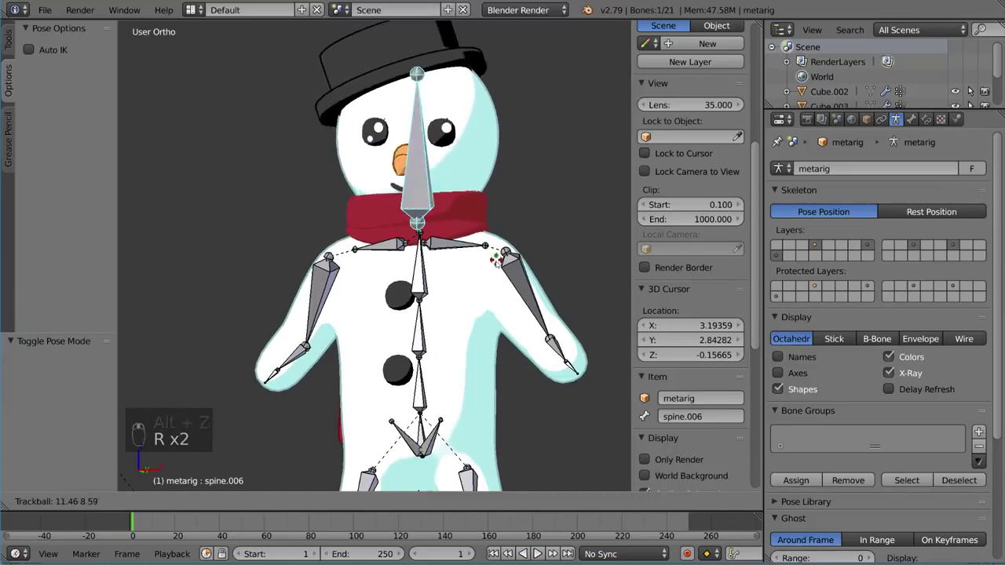
- Turn the head bone to confirm the face parts follow the head
key(r)
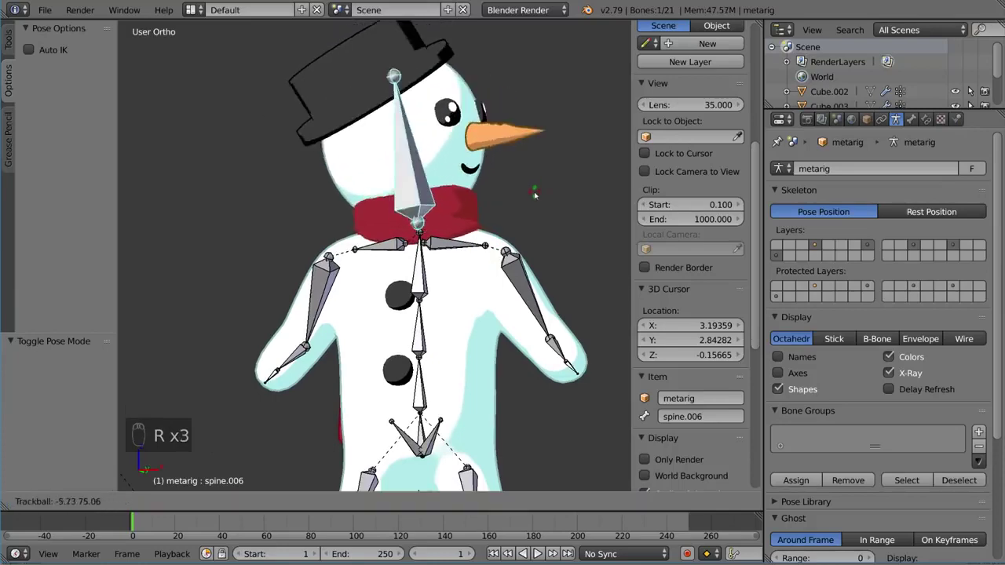
drag(521, 241, 551, 263)
key(r)
drag(551, 263, 474, 246)
key(r)
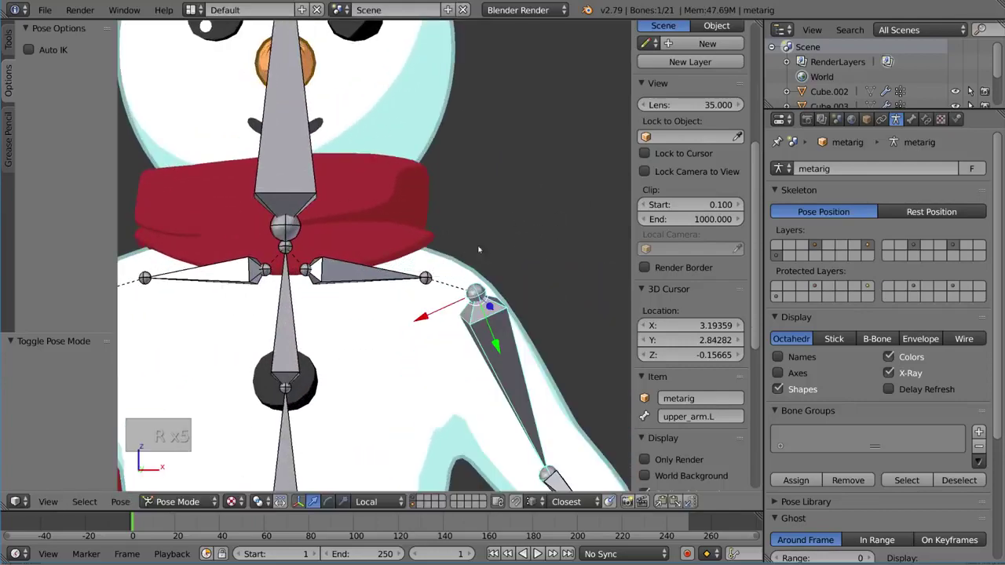
- Rotate the left upper arm, raise the arm and bend the left thigh to expose shoulder and hip stretching
key(r)
key(r)
key(r)
key(r)
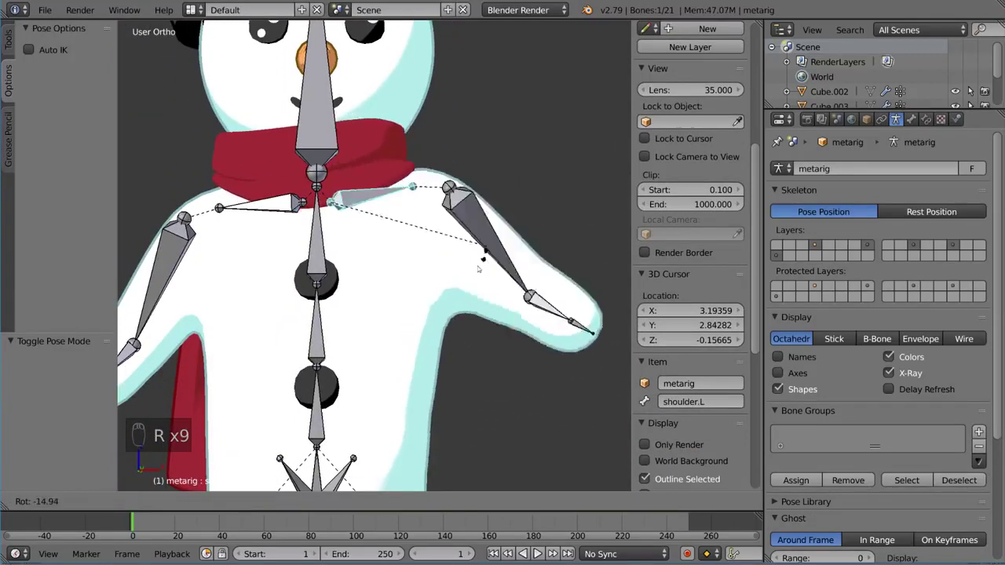
drag(370, 233, 466, 337)
key(r)
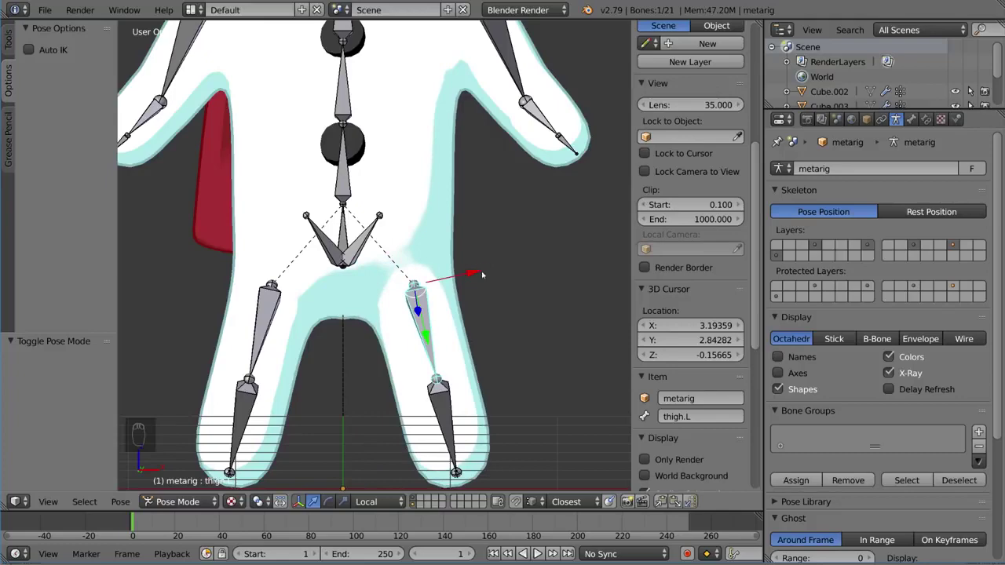
- Put the body into Weight Paint Mode and show the meshes as wireframe to inspect vertex group weights
key(ctrl+Tab)
drag(454, 242, 469, 249)
key(ctrl+Tab)
drag(491, 280, 510, 286)
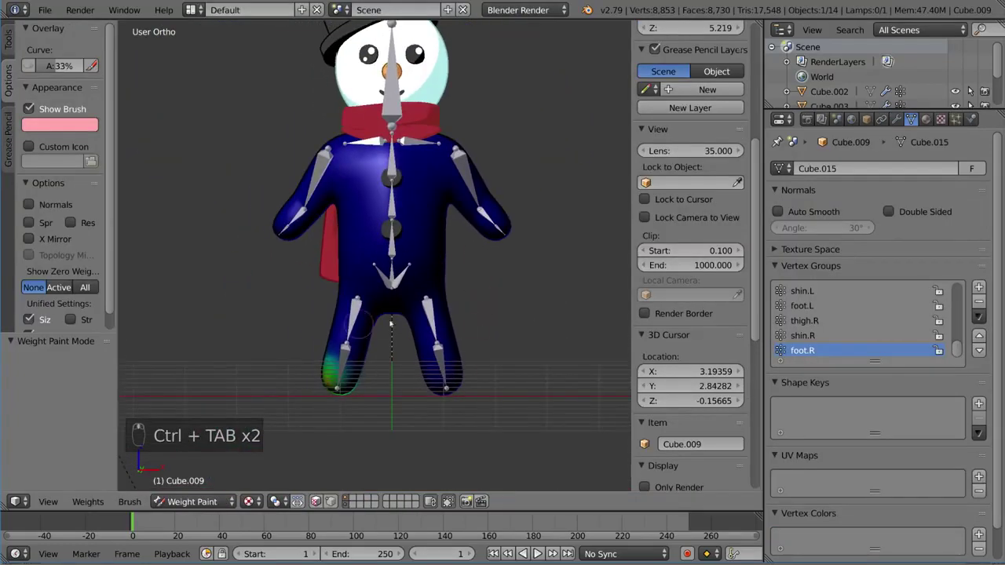
drag(425, 385, 422, 302)
key(ctrl+Tab)
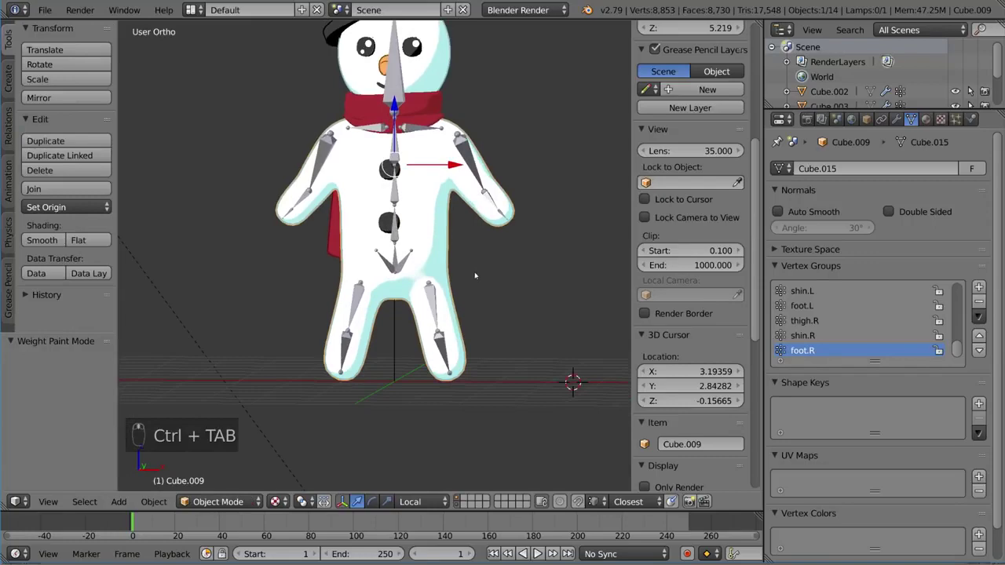
key(ctrl+Tab)
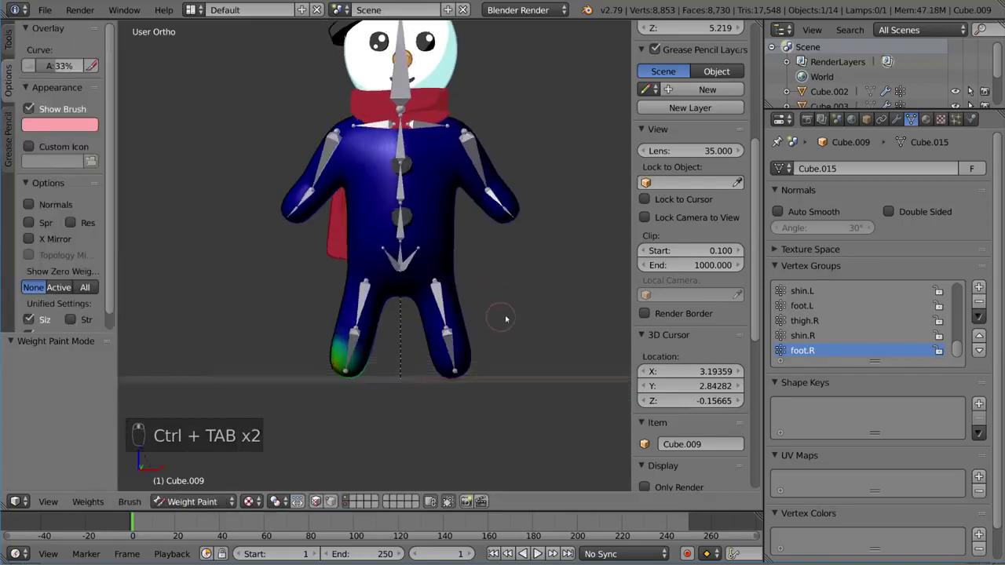
key(z)
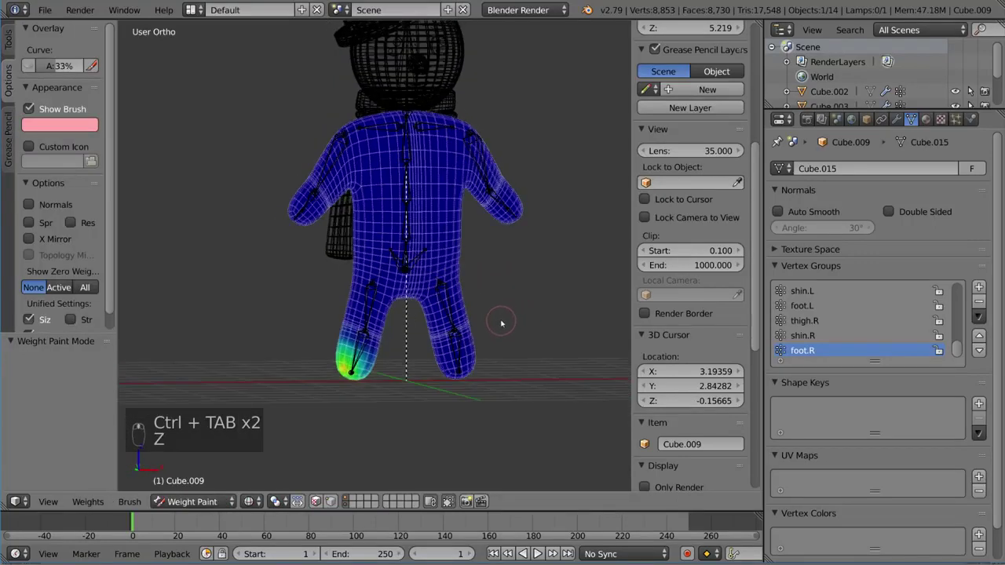
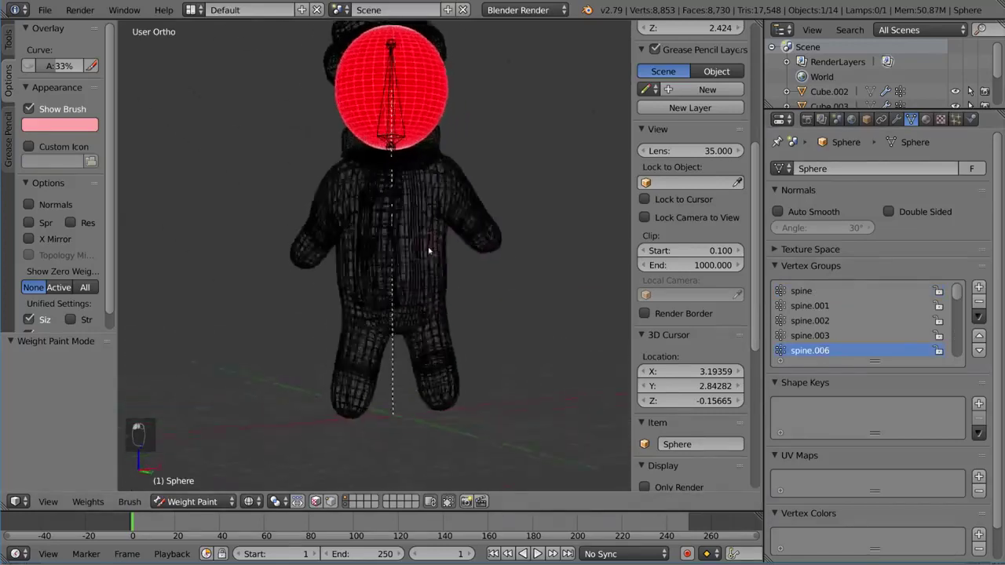
- Rotate the left thigh bone outward in Pose Mode and return to weight painting
key(ctrl+Tab)
drag(508, 251, 913, 326)
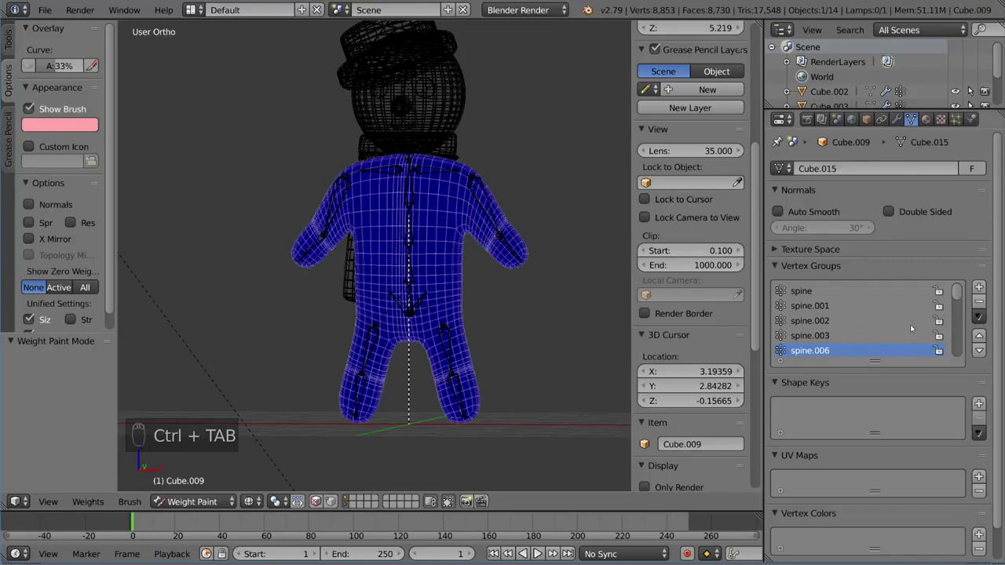
drag(910, 327, 823, 331)
drag(823, 330, 516, 227)
drag(505, 239, 516, 228)
key(ctrl+Tab)
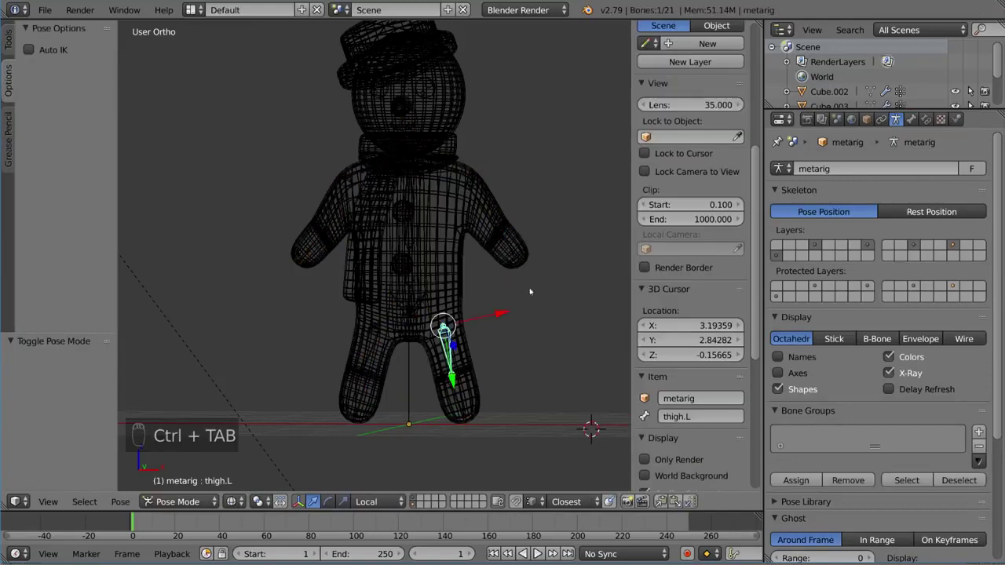
- Inspect the thigh.L group's influence across the upper left leg and zoom in on the hip
key(a)
key(a)
drag(436, 172, 467, 232)
drag(467, 232, 494, 175)
drag(494, 175, 409, 139)
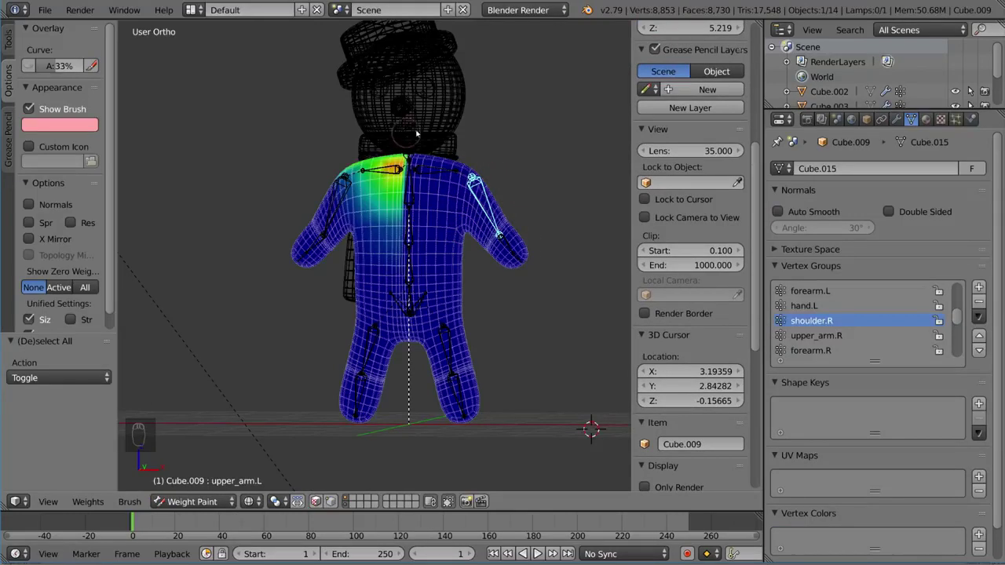
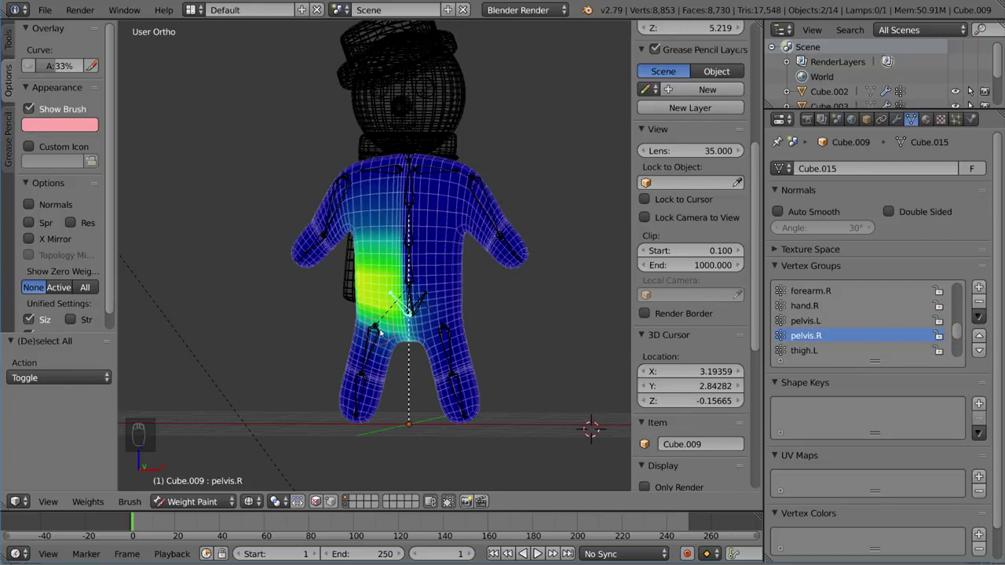
drag(380, 334, 537, 347)
drag(537, 348, 491, 241)
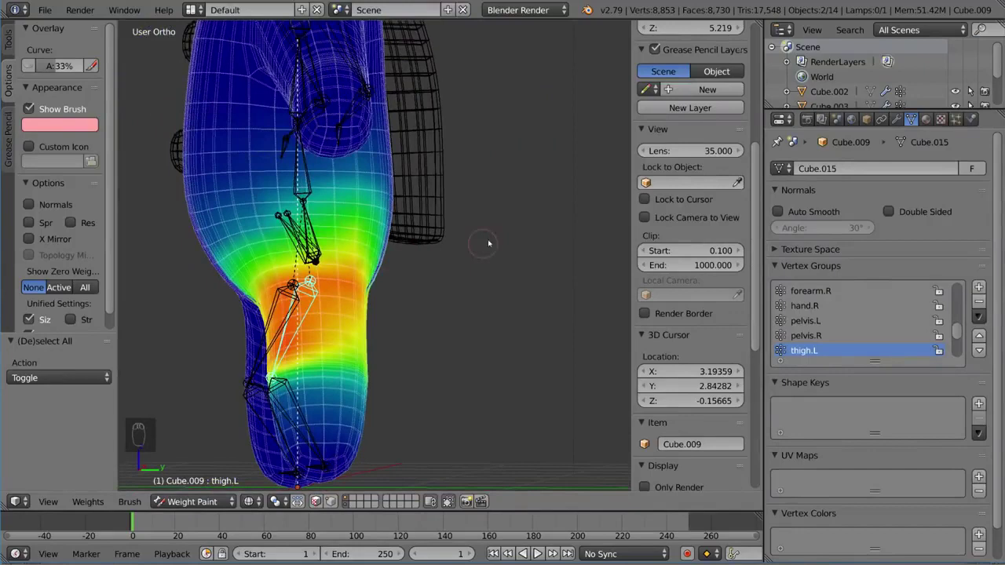
- Paint weight 0.000 over the hip and belly to clear thigh.L influence, then return to Weight Paint Mode
drag(492, 250, 12, 44)
drag(12, 45, 75, 159)
drag(79, 159, 441, 219)
drag(441, 220, 420, 225)
drag(406, 232, 308, 243)
drag(355, 237, 401, 234)
drag(309, 234, 353, 232)
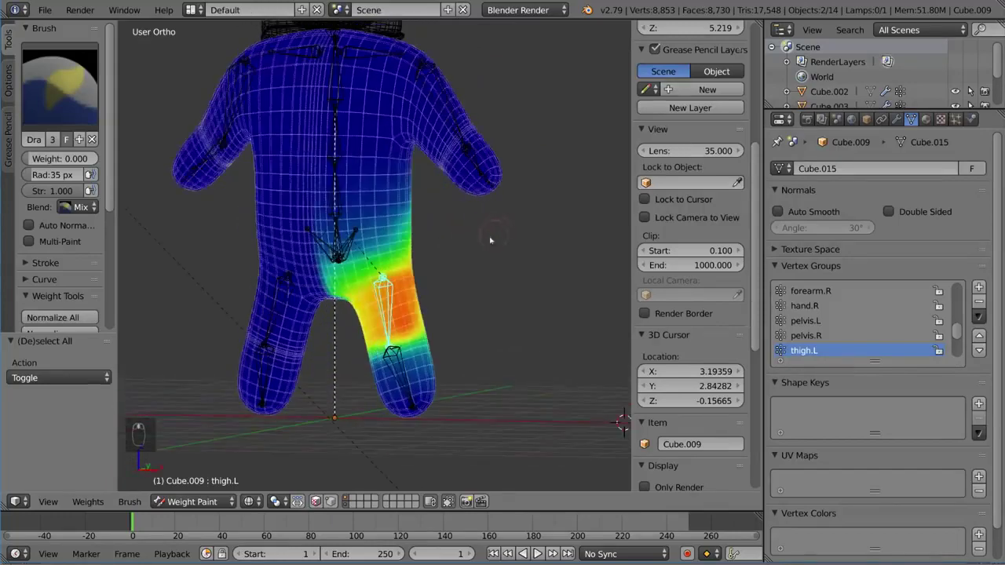
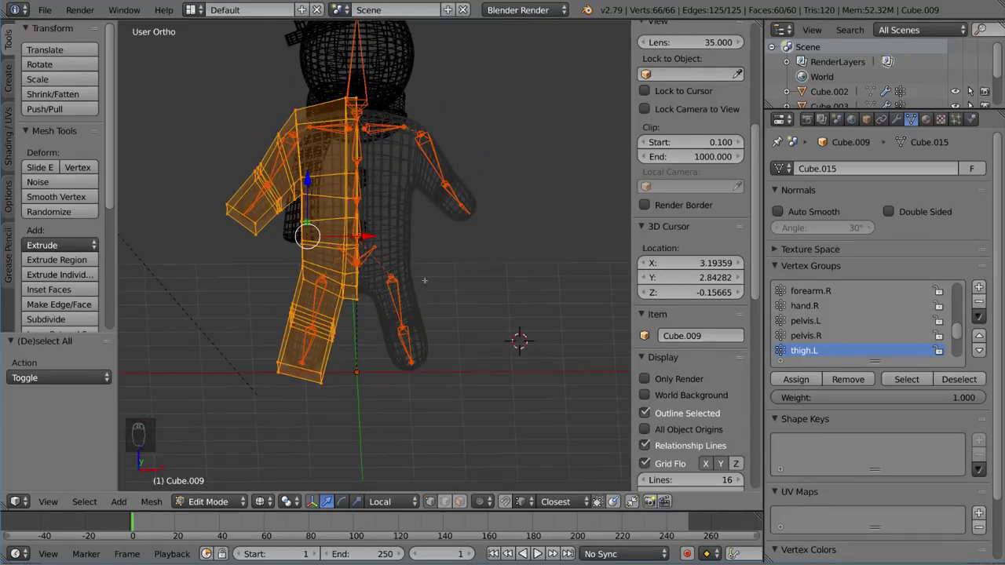
key(Tab)
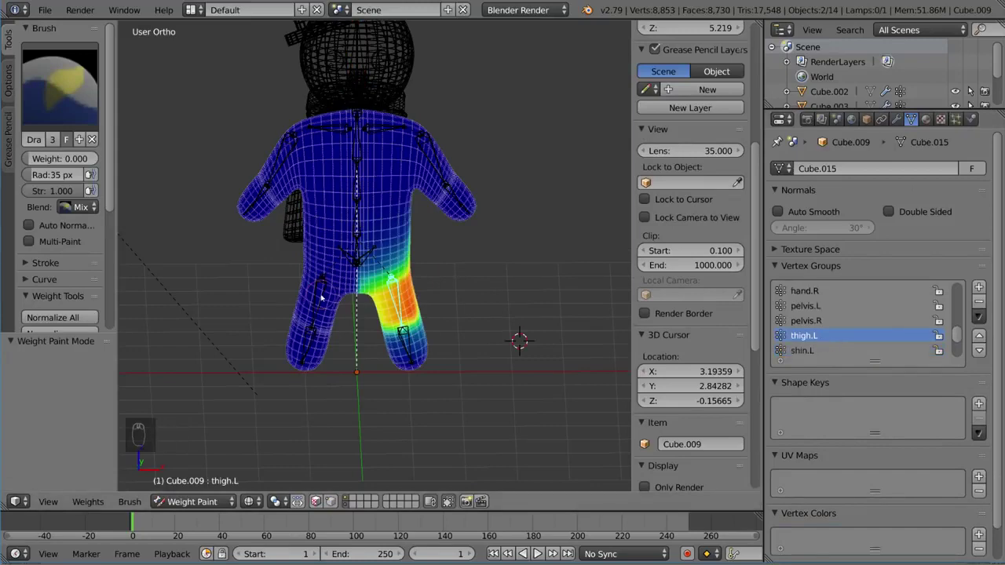
- Select the right thigh bone, rotate the leg and enlarge the brush radius over the right hip
right_click(324, 294)
drag(371, 300, 309, 202)
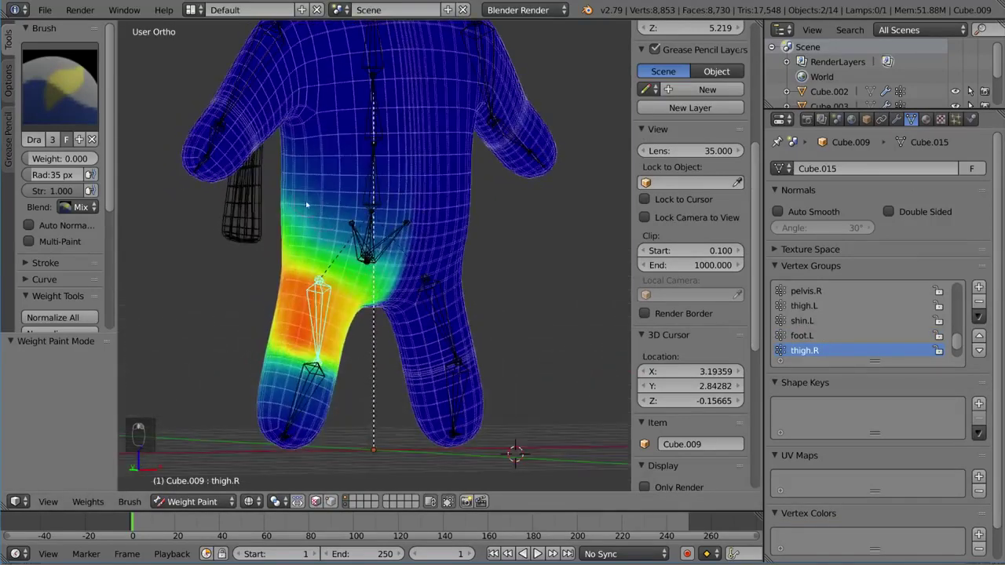
drag(296, 201, 335, 237)
key(f)
drag(333, 210, 481, 186)
drag(430, 182, 464, 198)
drag(466, 192, 363, 189)
middle_click(365, 190)
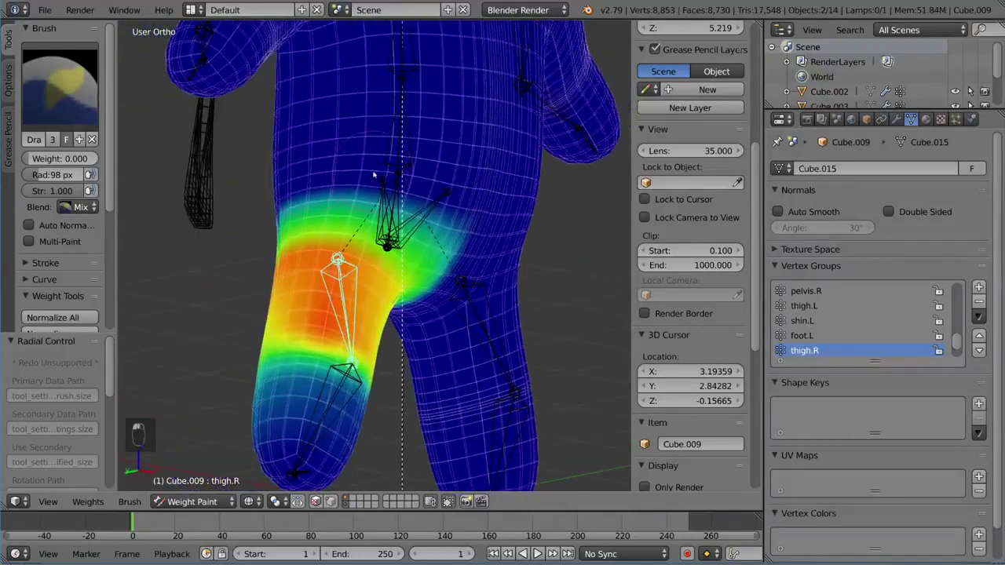
- Paint away thigh.R weight around the right hip and crotch
drag(377, 172, 369, 179)
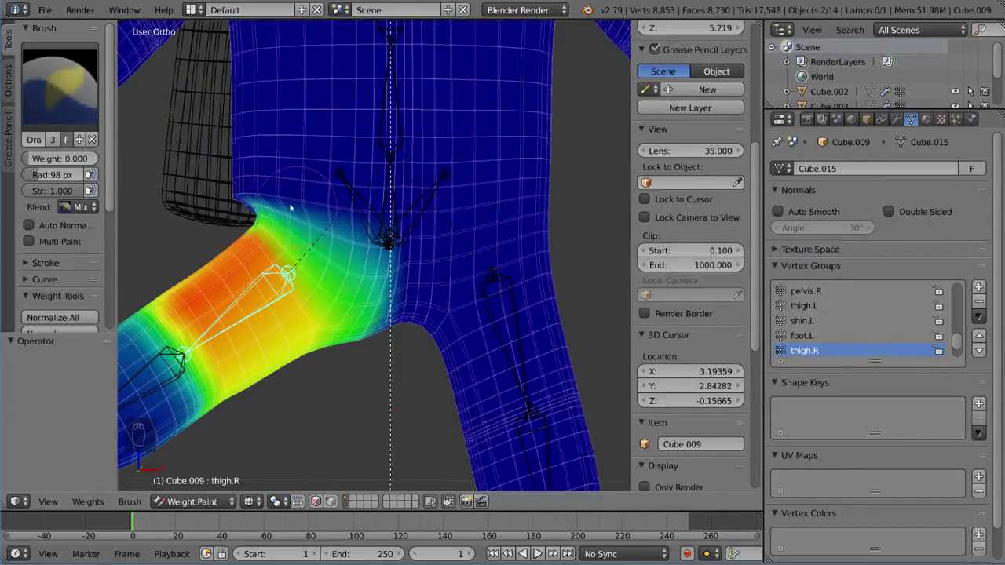
drag(294, 211, 305, 201)
drag(305, 202, 389, 235)
middle_click(391, 234)
middle_click(439, 236)
drag(455, 261, 341, 242)
drag(368, 330, 412, 322)
- Clear the pose with Alt+R and re-rotate the thighs to recheck hip deformation
key(alt+r)
drag(470, 320, 541, 199)
key(r)
drag(541, 199, 522, 329)
key(r)
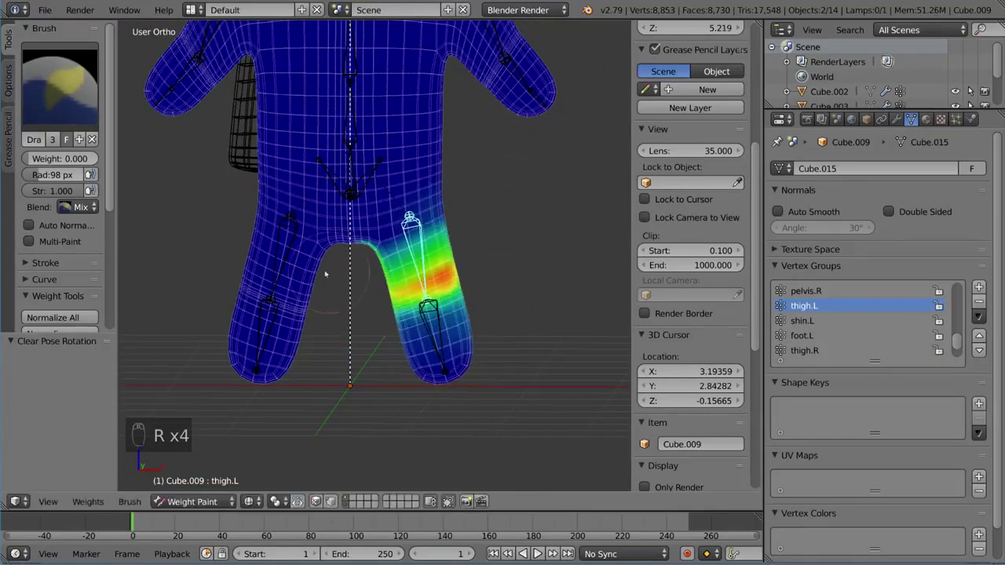
drag(295, 235, 375, 225)
drag(375, 225, 337, 146)
drag(346, 163, 315, 157)
drag(340, 150, 514, 188)
- Recheck thigh.L deformation with further test rotations, then leave Weight Paint Mode for shaded Object Mode
key(r)
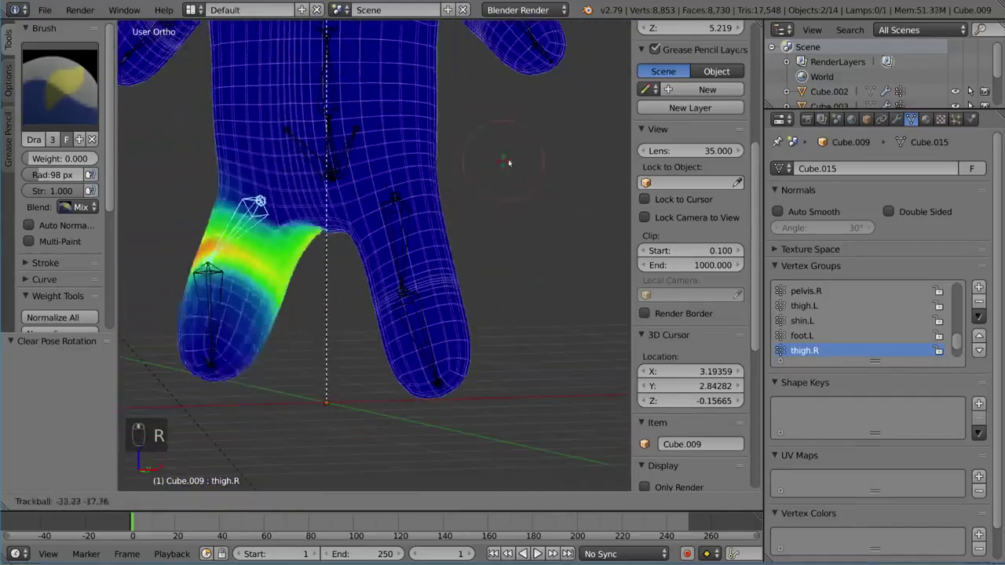
key(r)
middle_click(409, 250)
drag(423, 196, 425, 238)
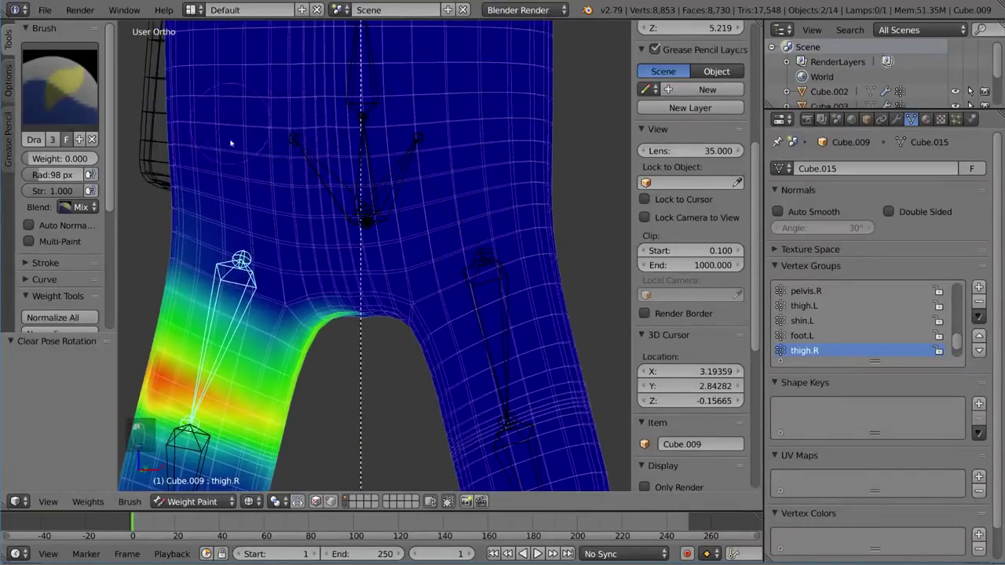
key(r)
drag(401, 241, 373, 199)
drag(365, 168, 391, 241)
key(r)
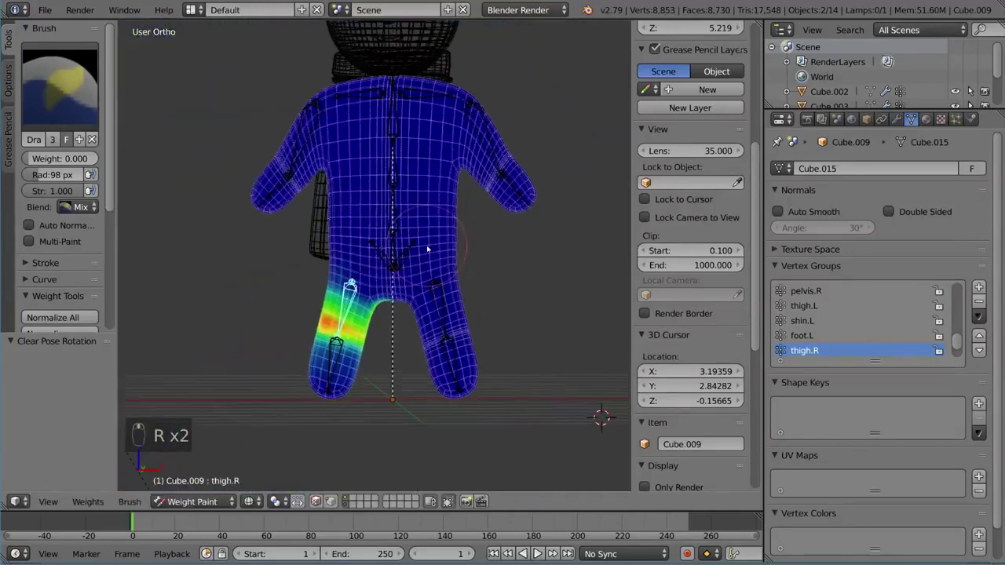
drag(369, 204, 499, 227)
key(ctrl+Tab)
key(z)
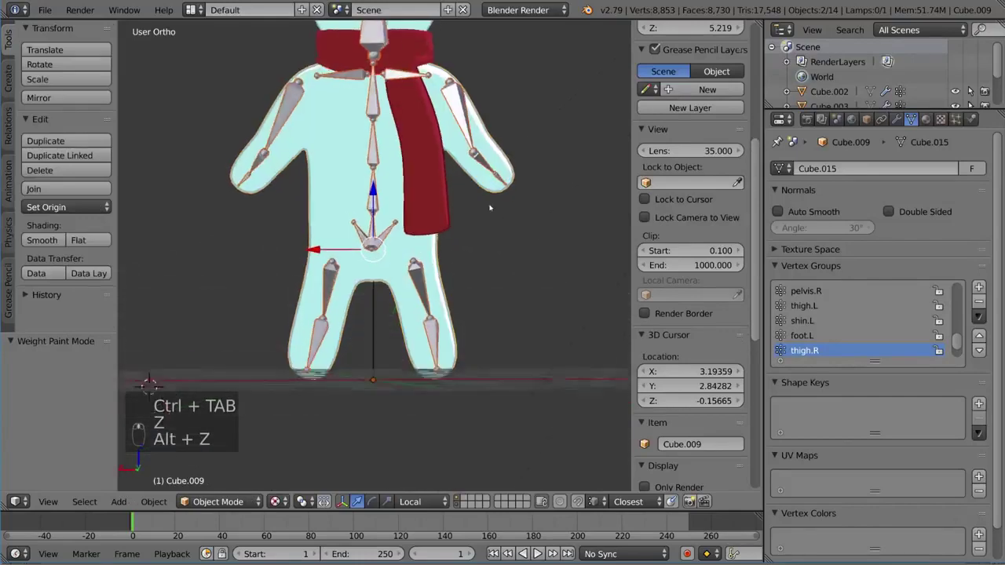
drag(474, 250, 484, 251)
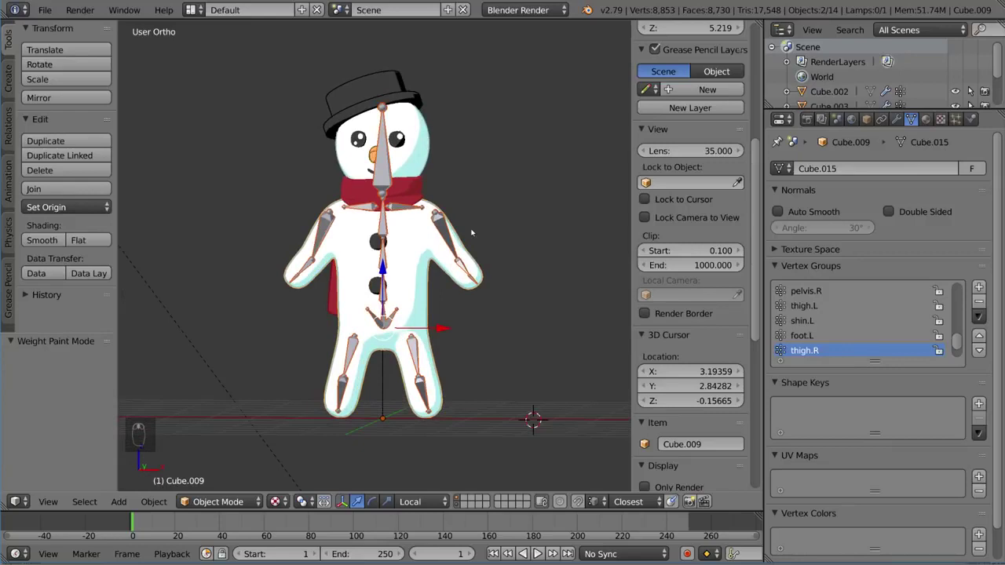